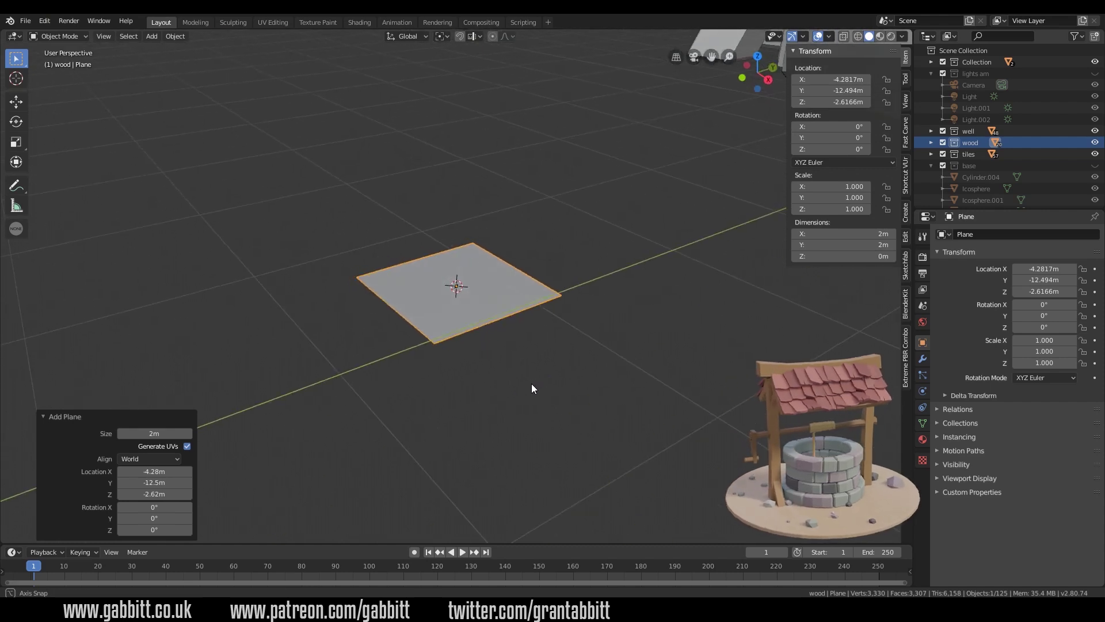
- Collapse the Add Plane operator panel so the new plane is ready to edit
{"action": "scroll", "scroll_direction": "down", "scroll_amount": 3}
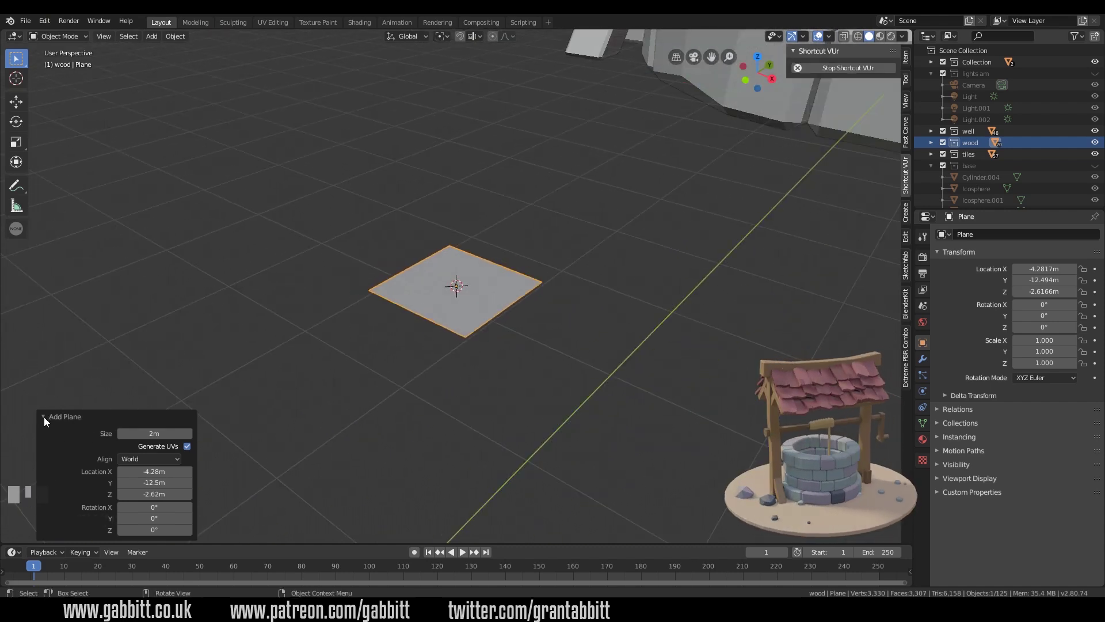
{"action": "left_click", "coordinate": [46, 423]}
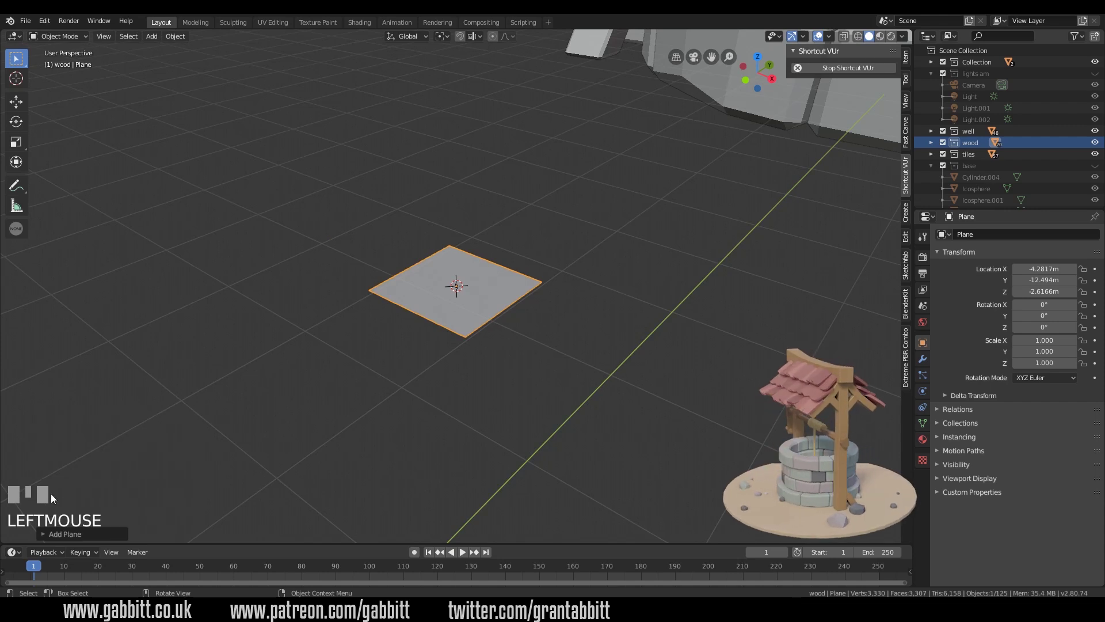
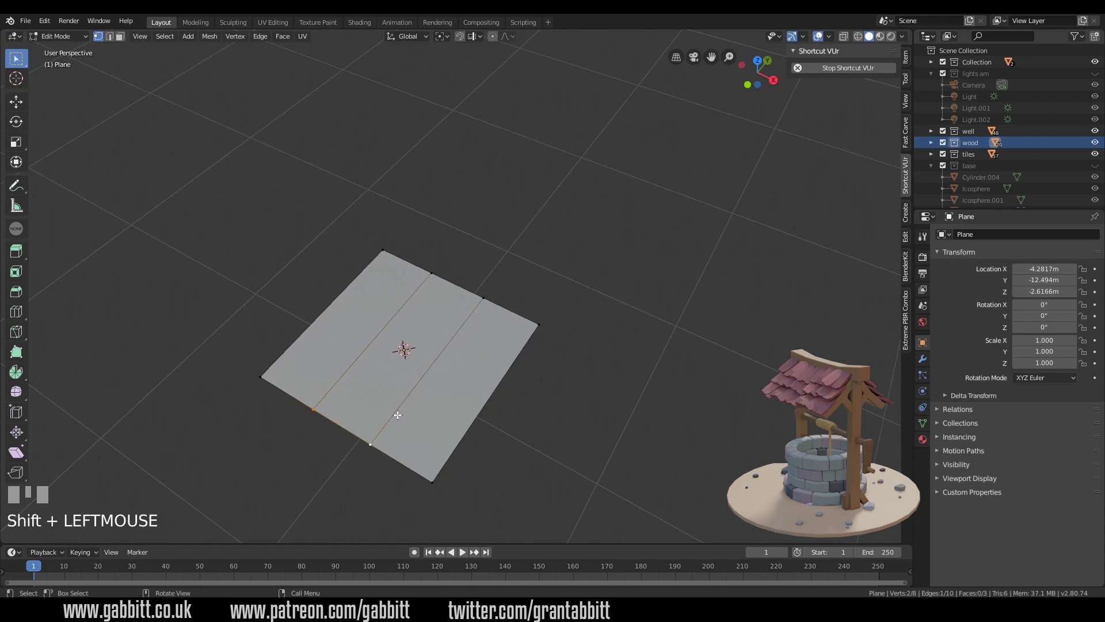
- Pull the bottom-edge vertices to chamfer the tile's lower corners, then return to Object Mode
{"action": "key", "text": "g"}
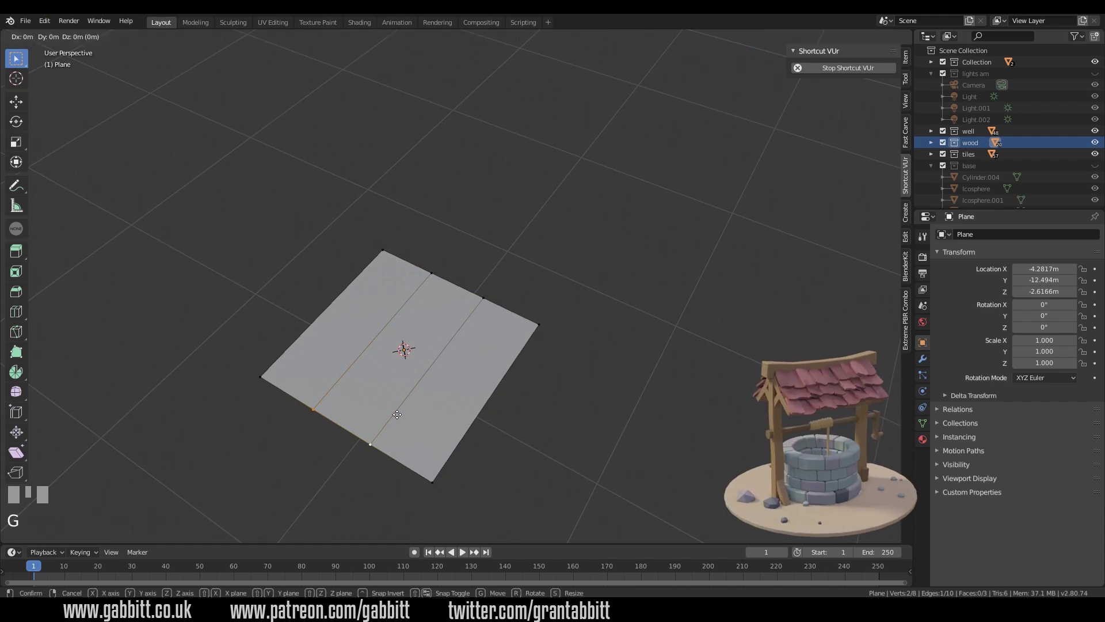
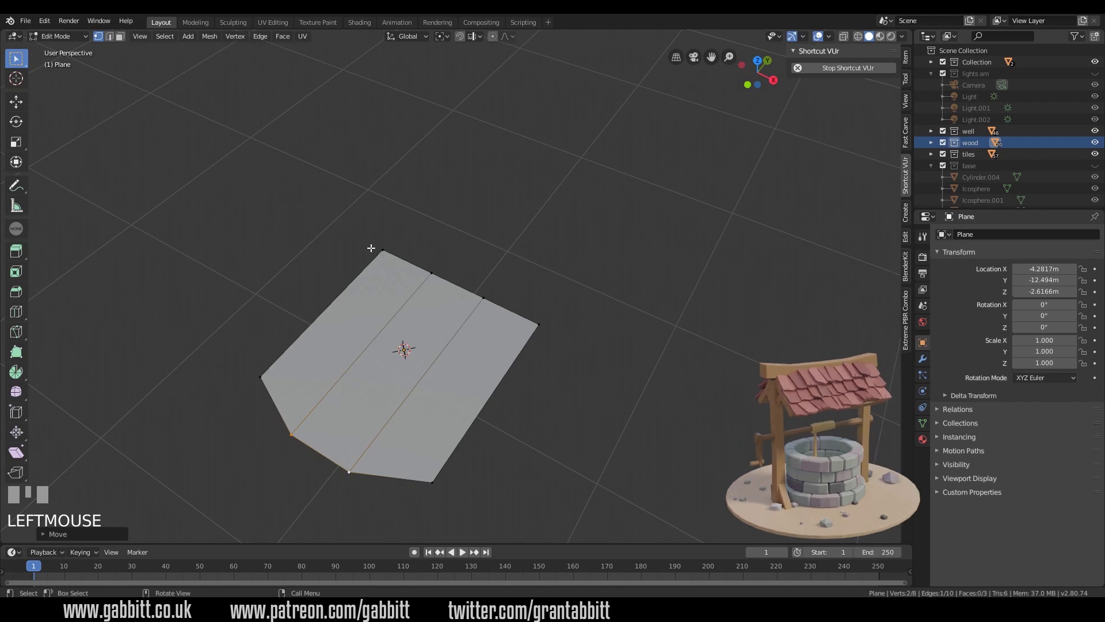
{"action": "scroll", "scroll_direction": "down", "scroll_amount": 3}
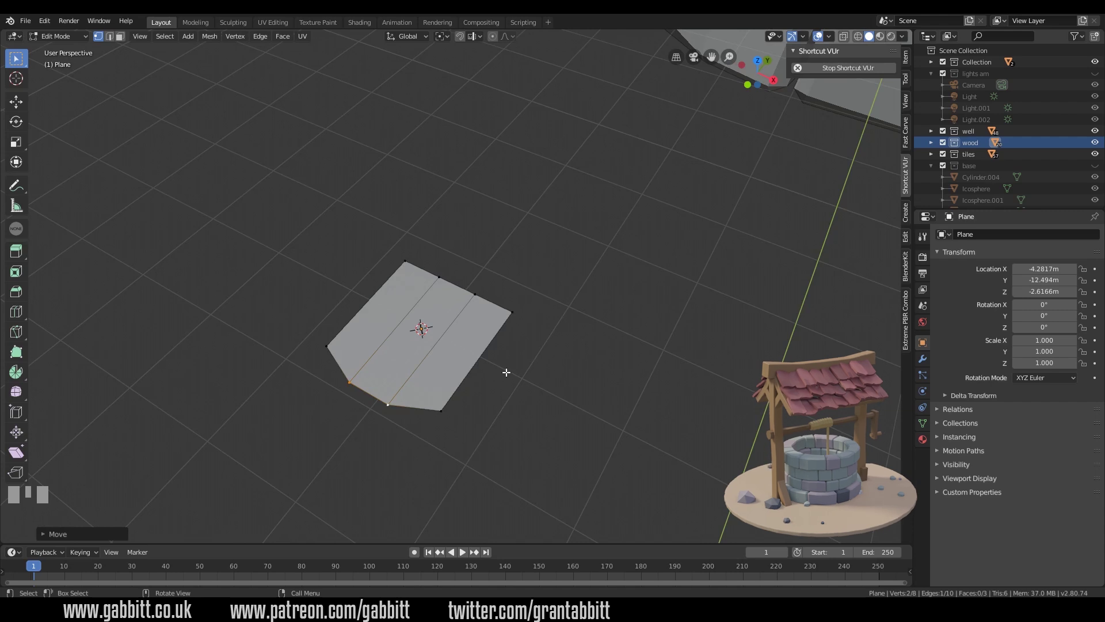
{"action": "key", "text": "Tab"}
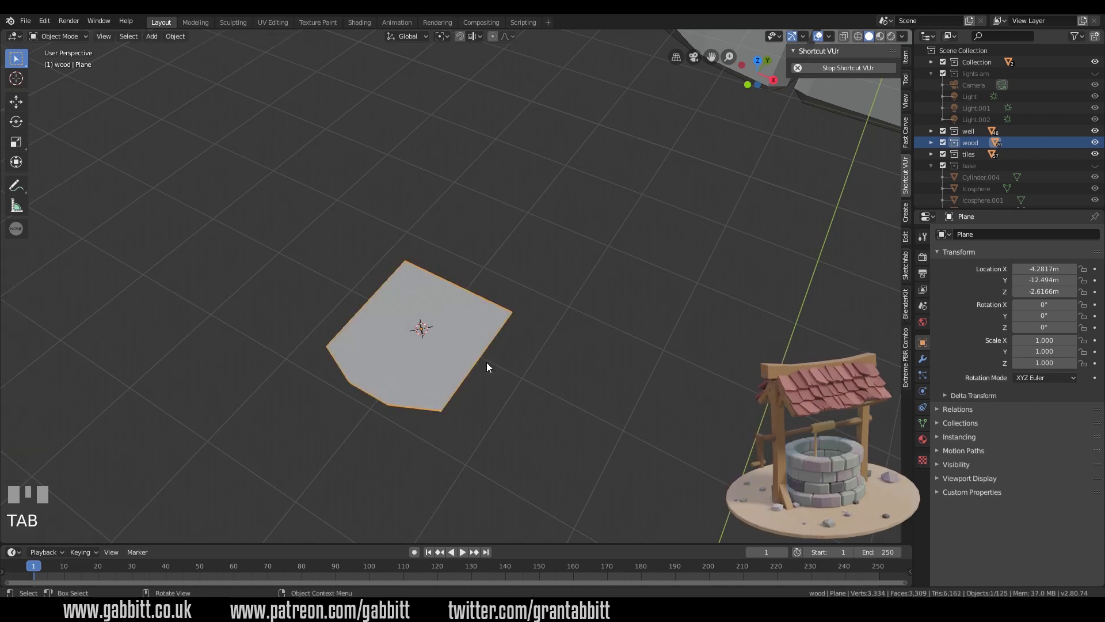
- Duplicate the tile twice along X so three tiles sit side by side in a row
{"action": "key", "text": "shift+d"}
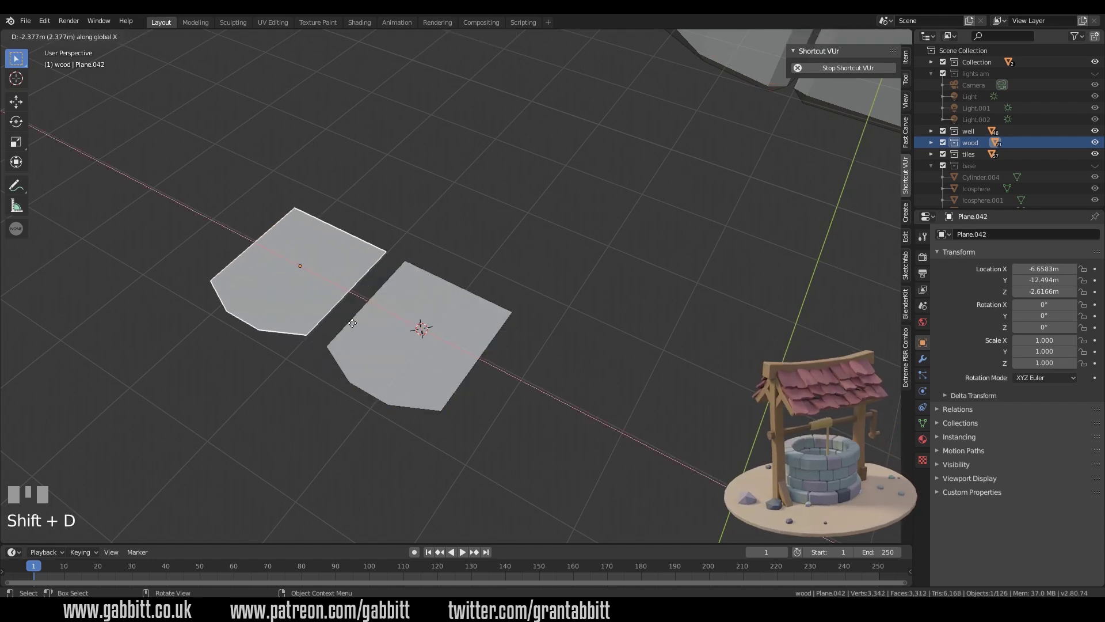
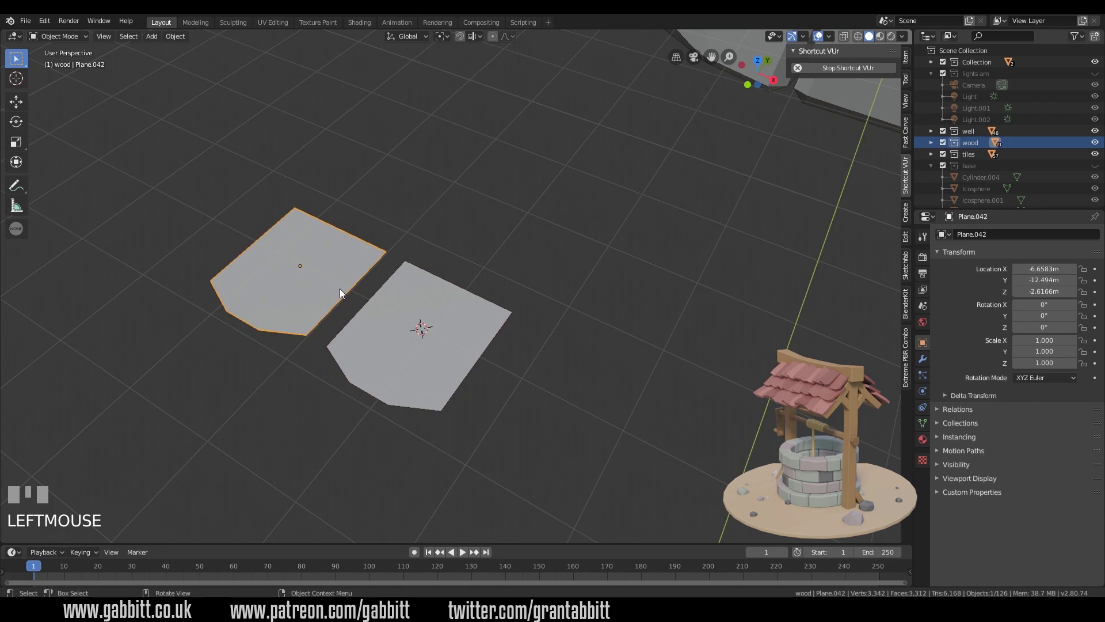
{"action": "key", "text": "shift+d"}
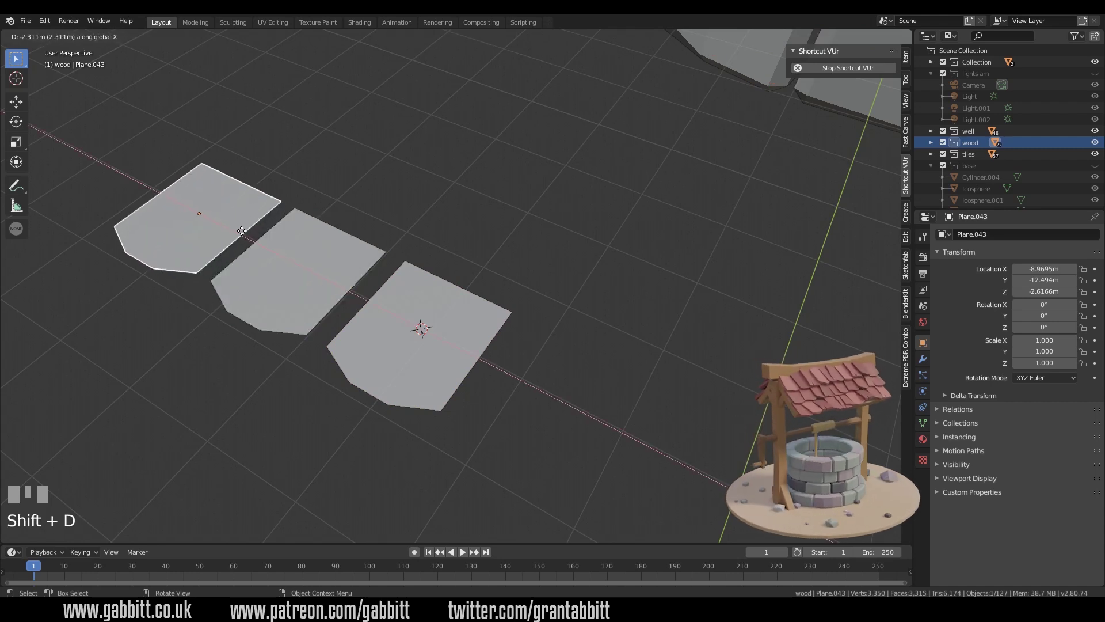
{"action": "left_click", "coordinate": [245, 232]}
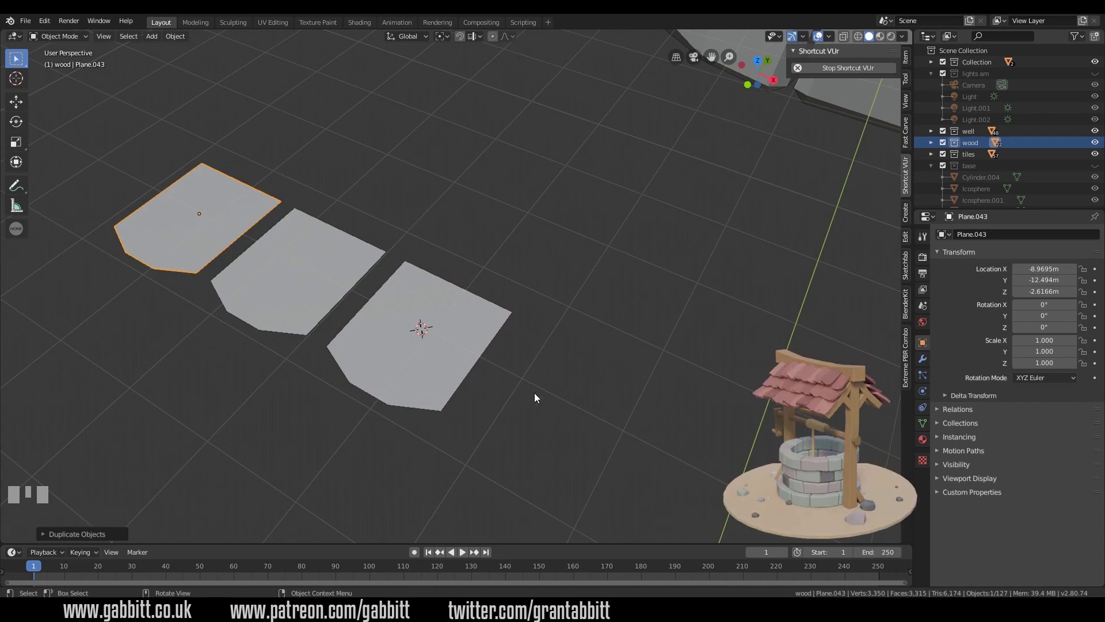
- Add a loop cut across the first tile and undo a first attempt at crack edges
{"action": "key", "text": "Tab"}
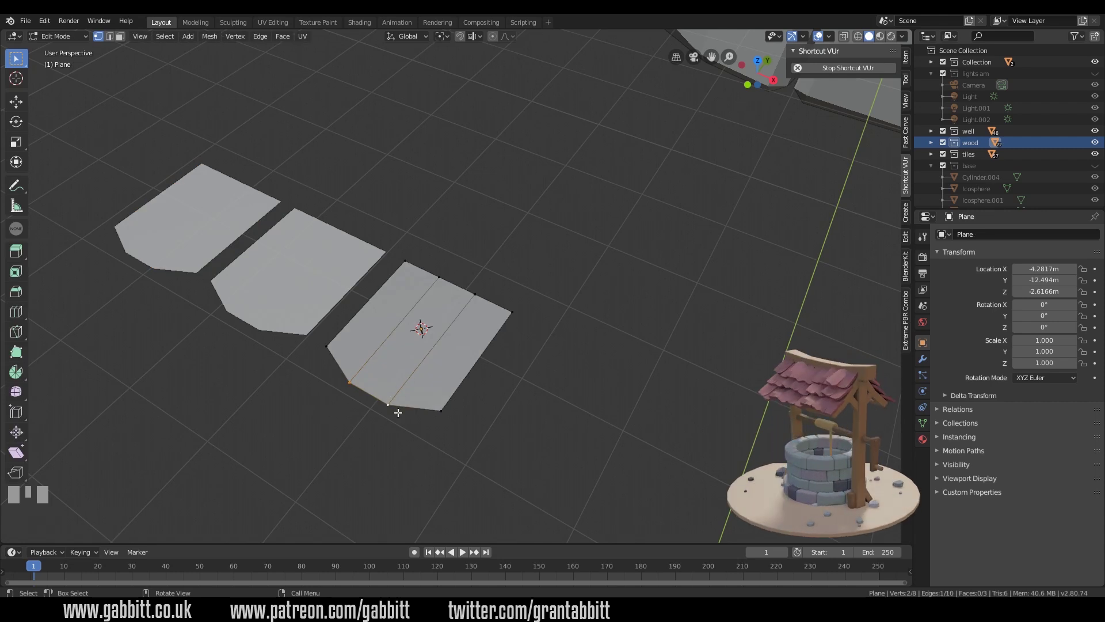
{"action": "key", "text": "ctrl+r"}
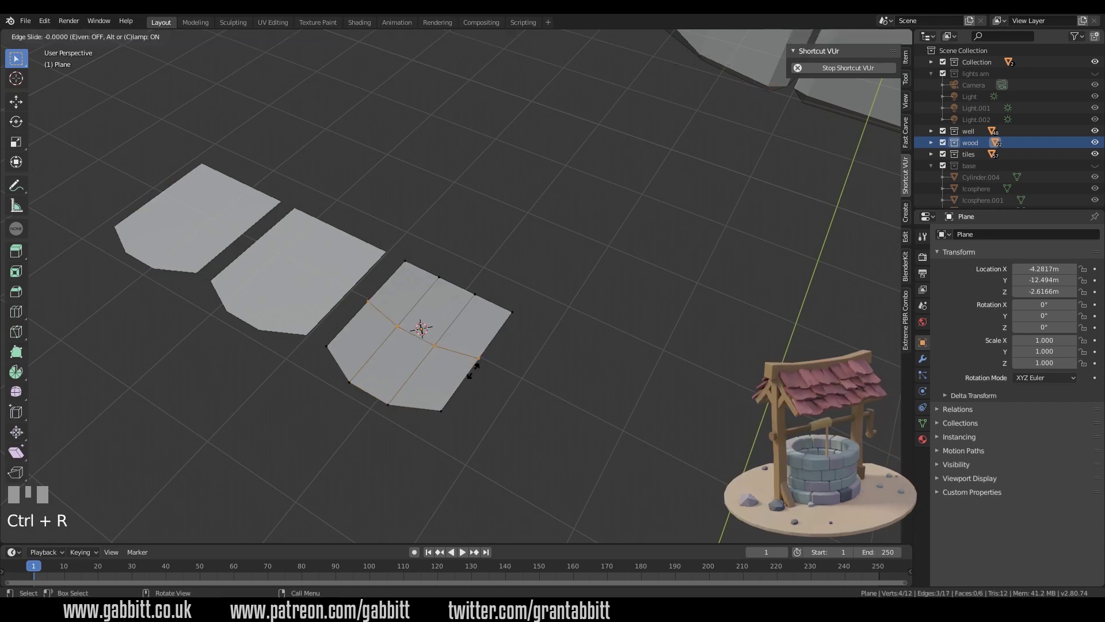
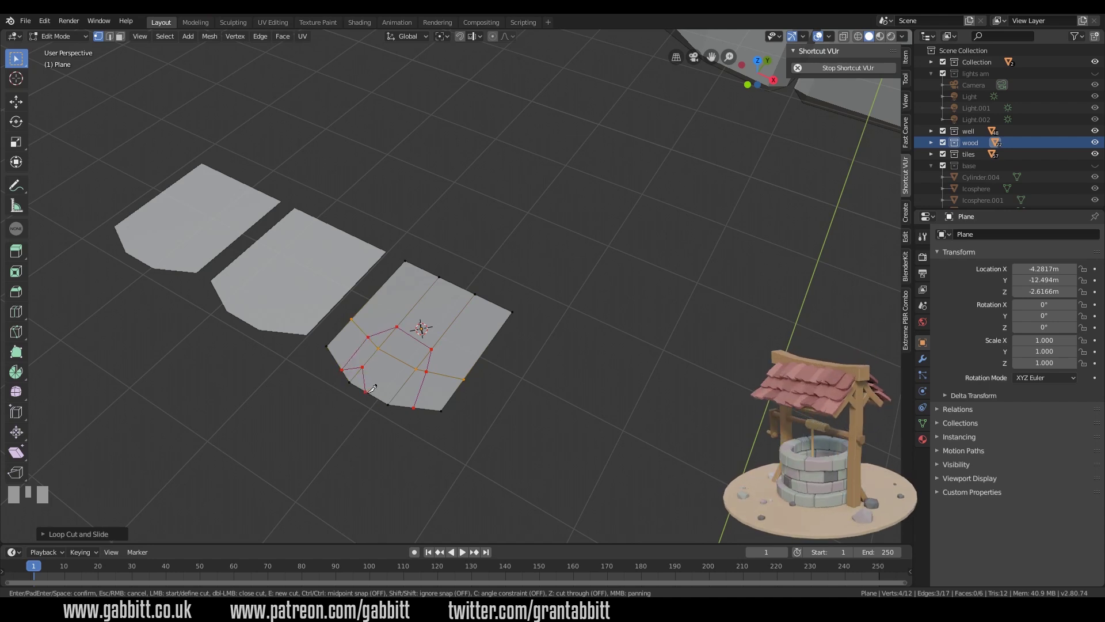
{"action": "key", "text": "Return"}
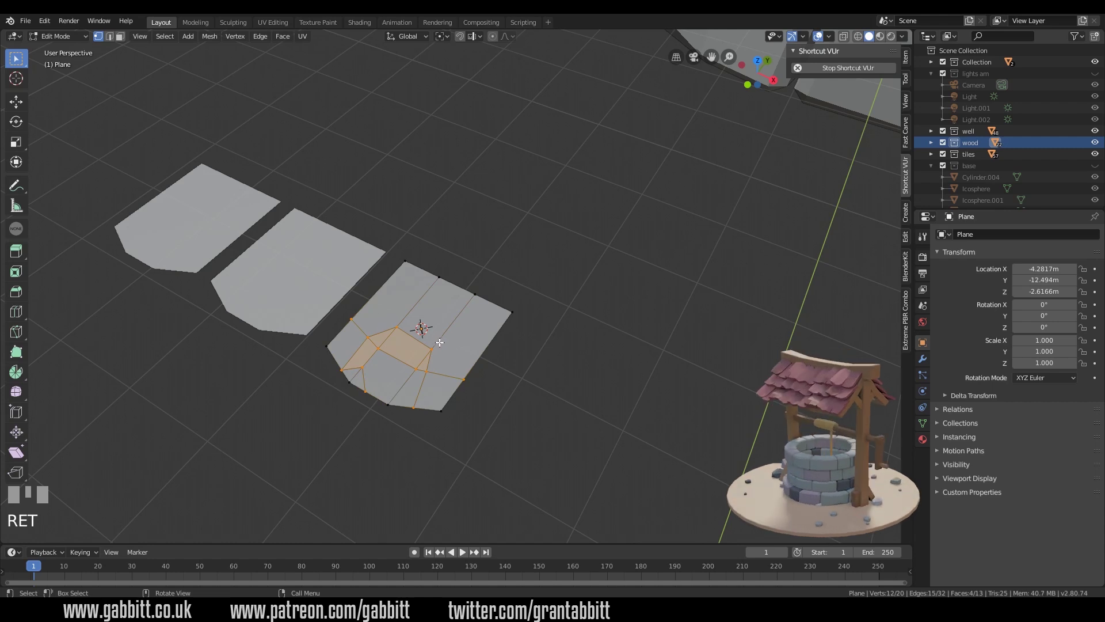
{"action": "key", "text": "ctrl+z"}
- Knife-cut irregular crack edges into the tile's lower part, redrawing until satisfied
{"action": "key", "text": "k"}
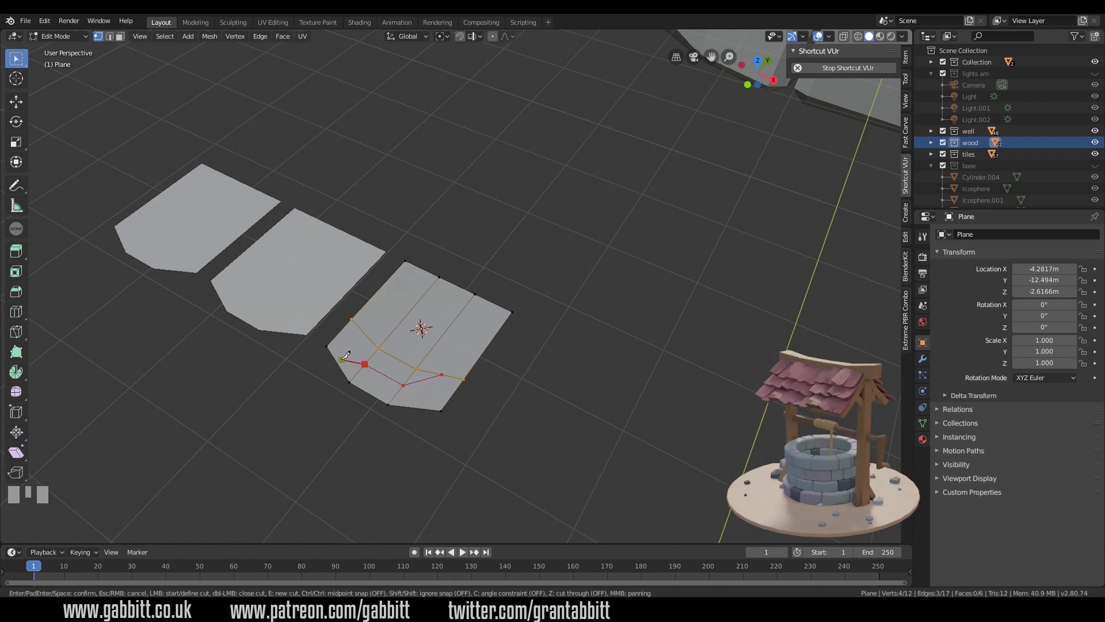
{"action": "right_click", "coordinate": [355, 346]}
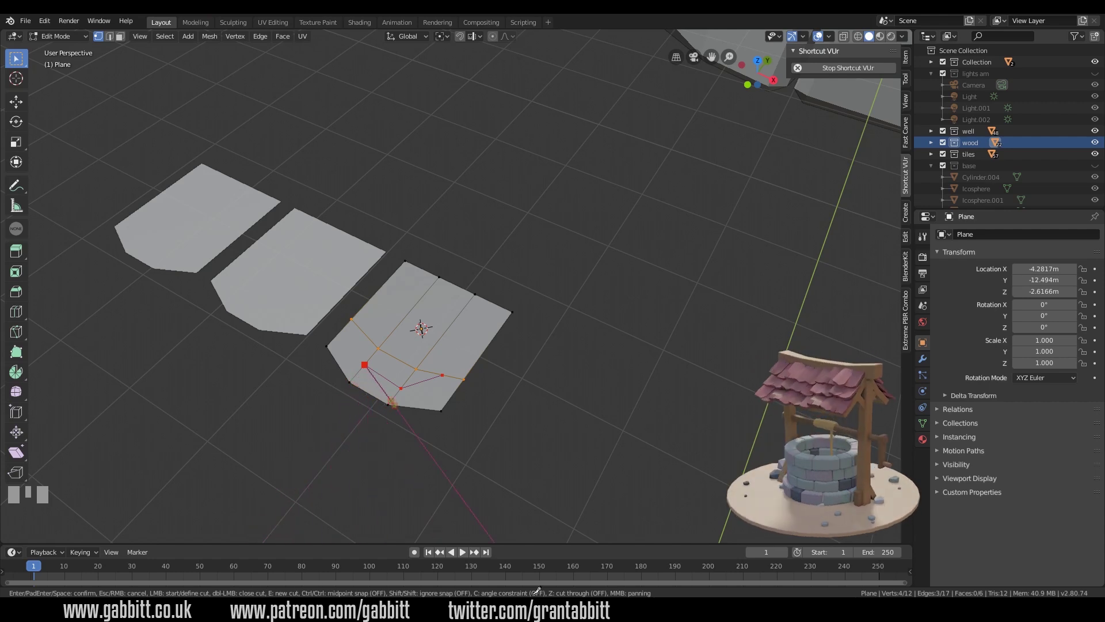
{"action": "key", "text": "Return"}
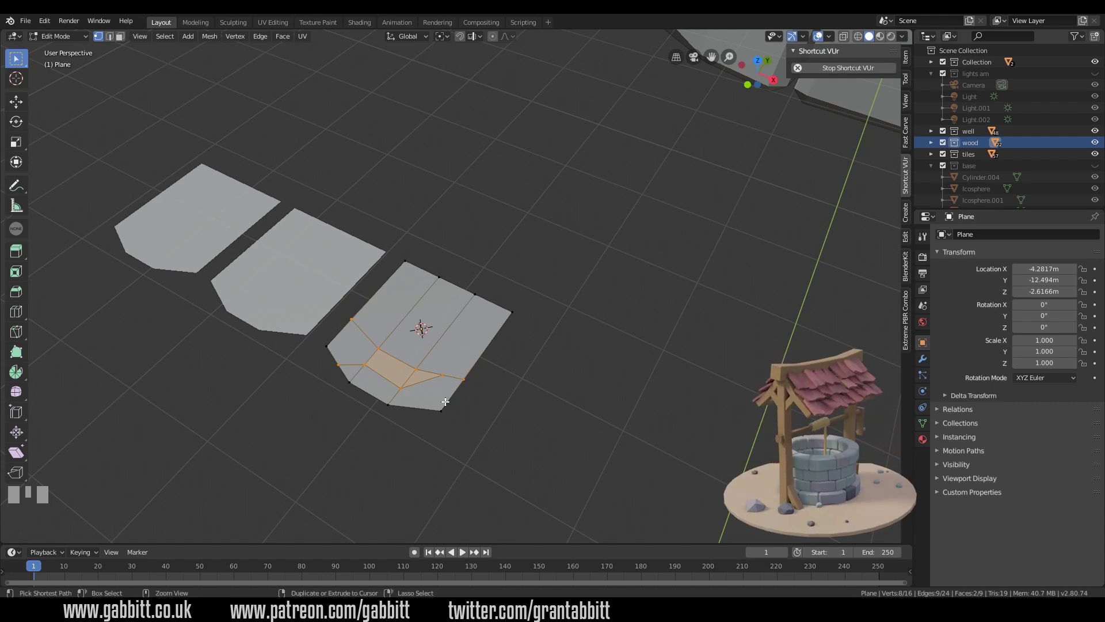
{"action": "key", "text": "ctrl+z"}
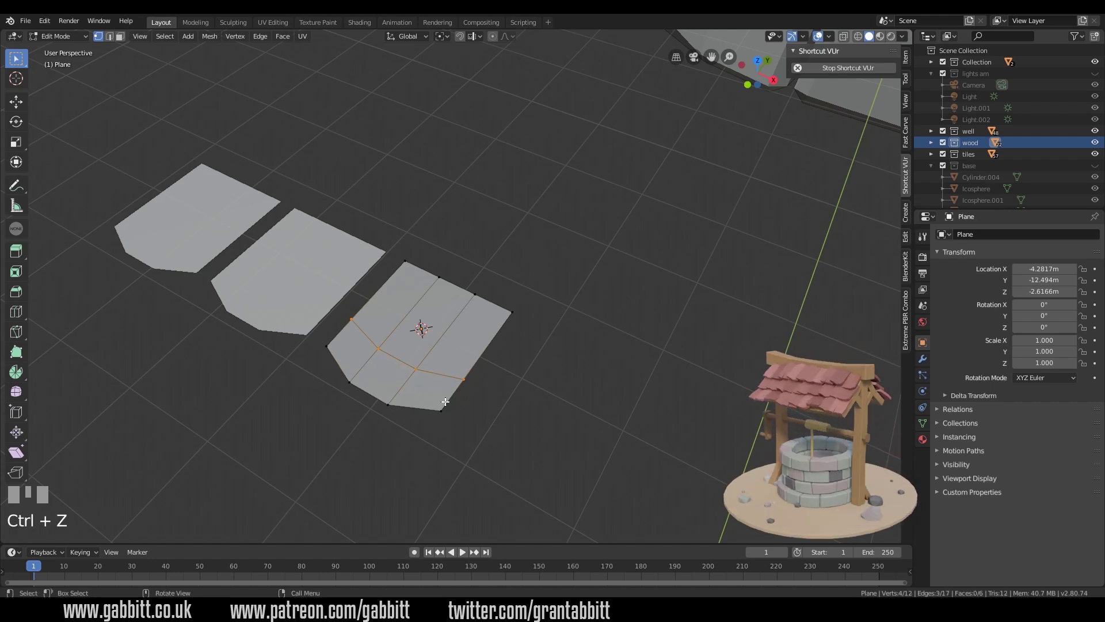
{"action": "key", "text": "k"}
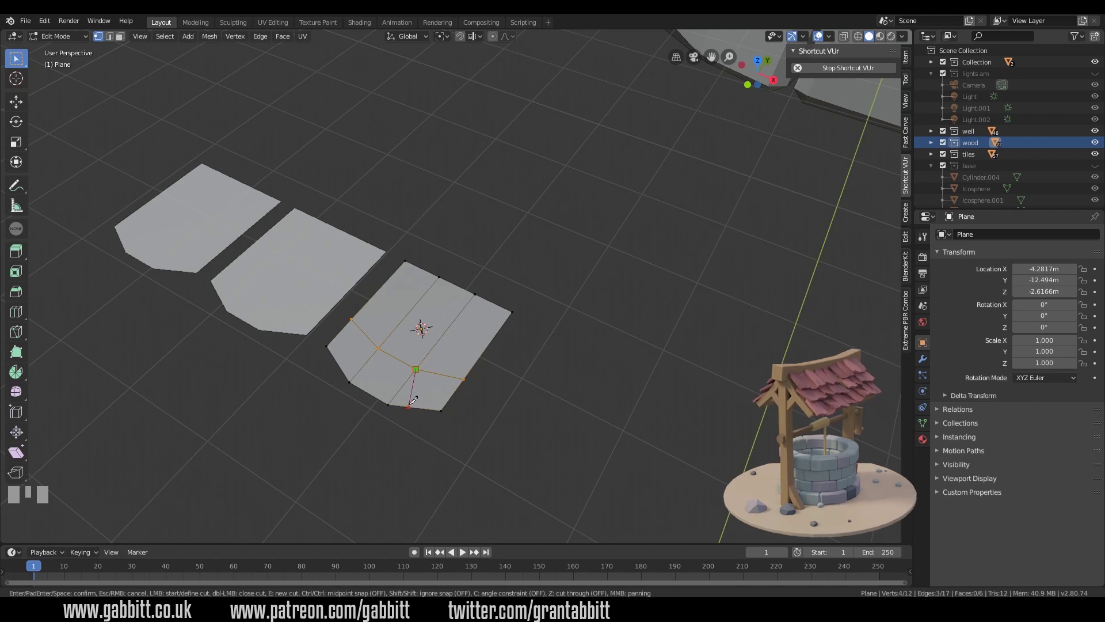
{"action": "right_click", "coordinate": [427, 395]}
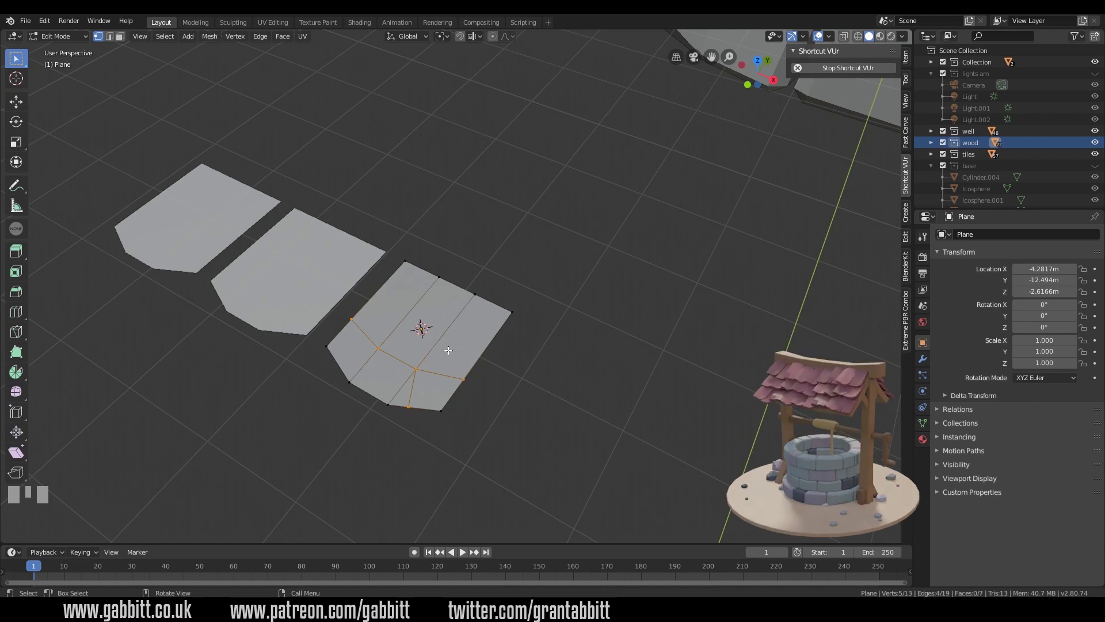
{"action": "key", "text": "k"}
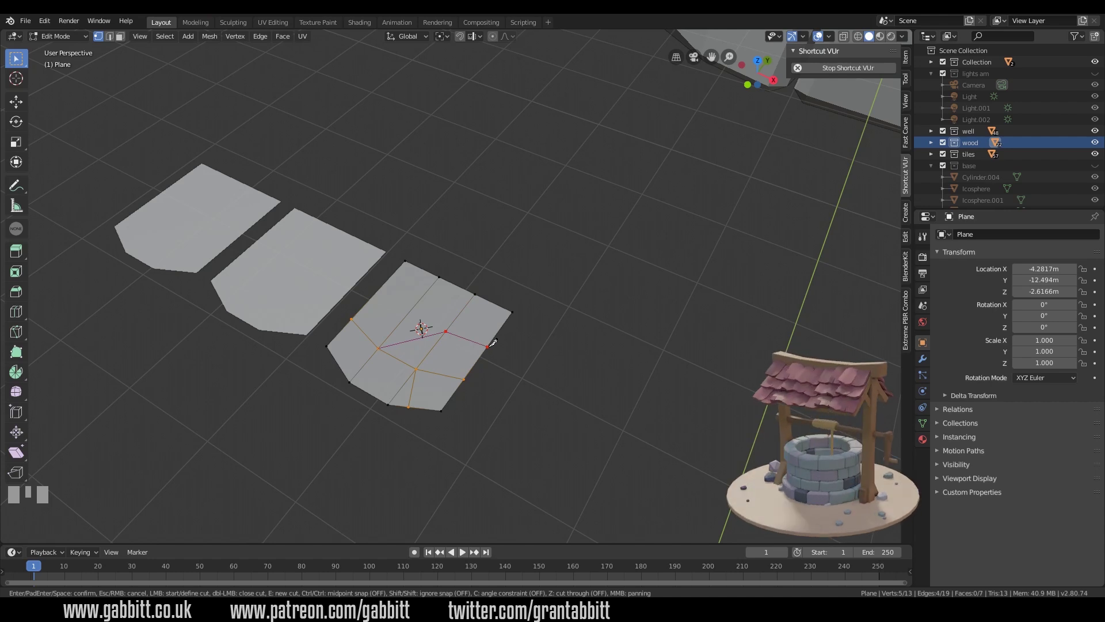
{"action": "key", "text": "ctrl+z"}
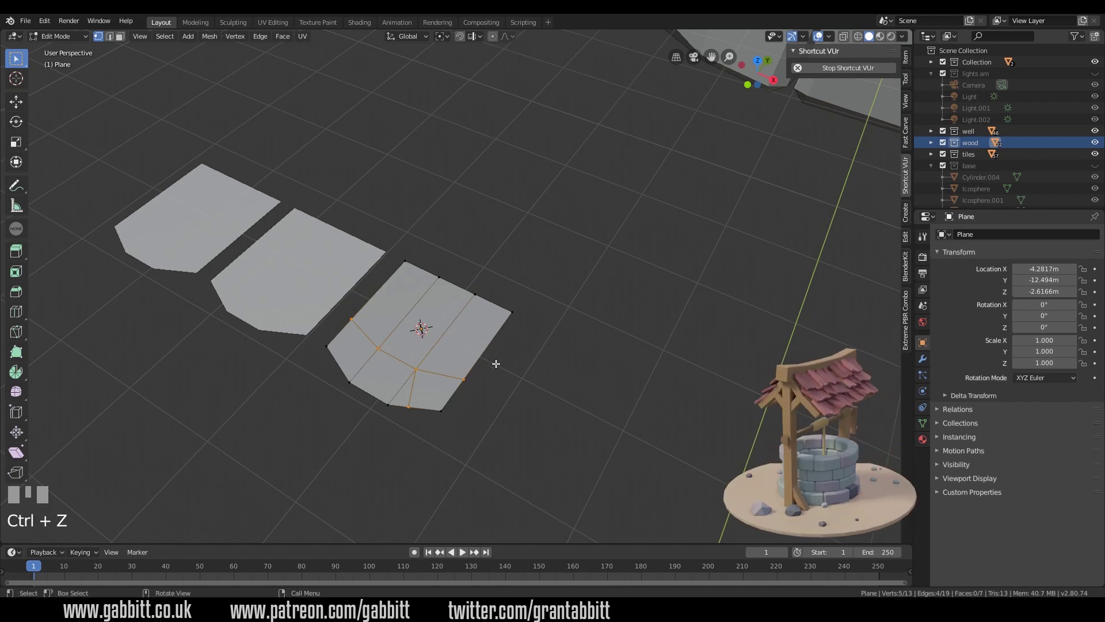
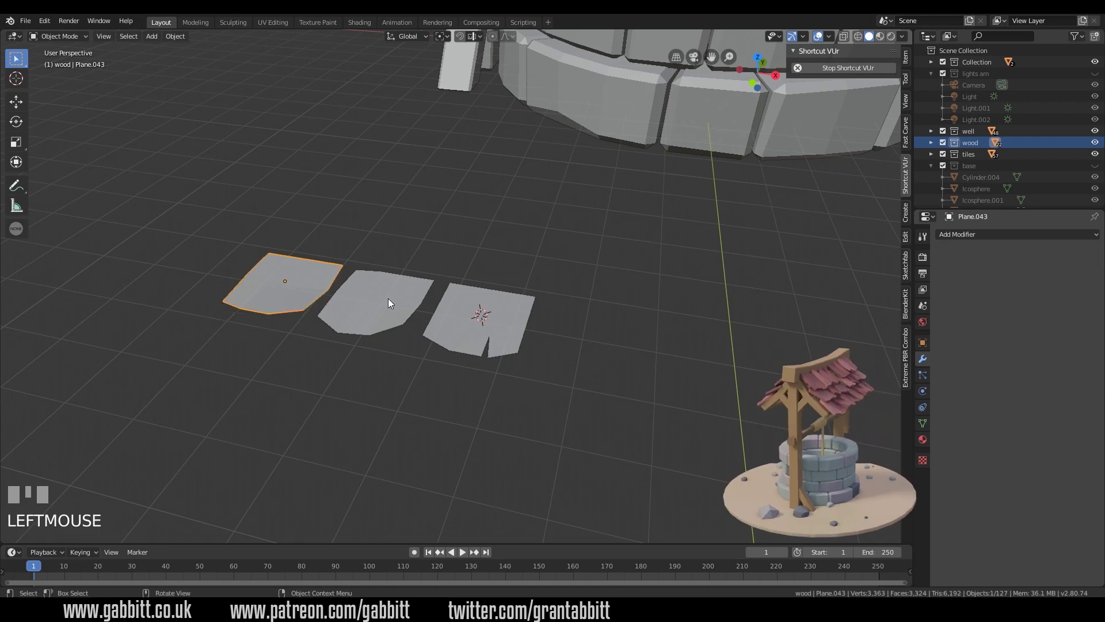
- Select all three tiles and edit their meshes together
{"action": "left_click", "coordinate": [392, 304]}
{"action": "left_click_drag", "start_coordinate": [502, 309], "coordinate": [544, 301]}
{"action": "key", "text": "Tab"}
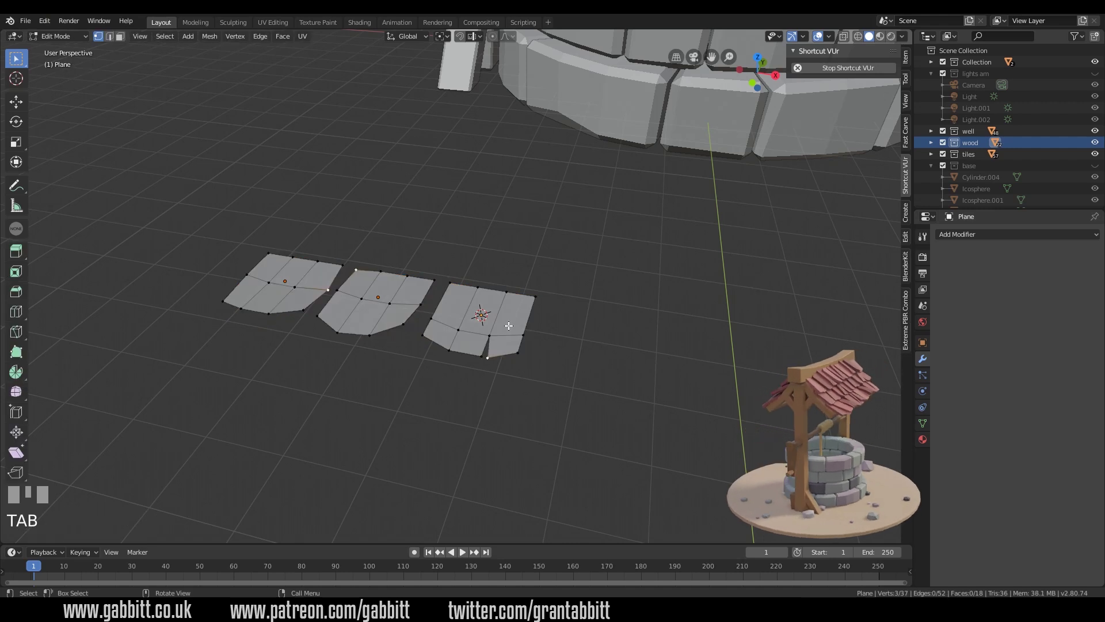
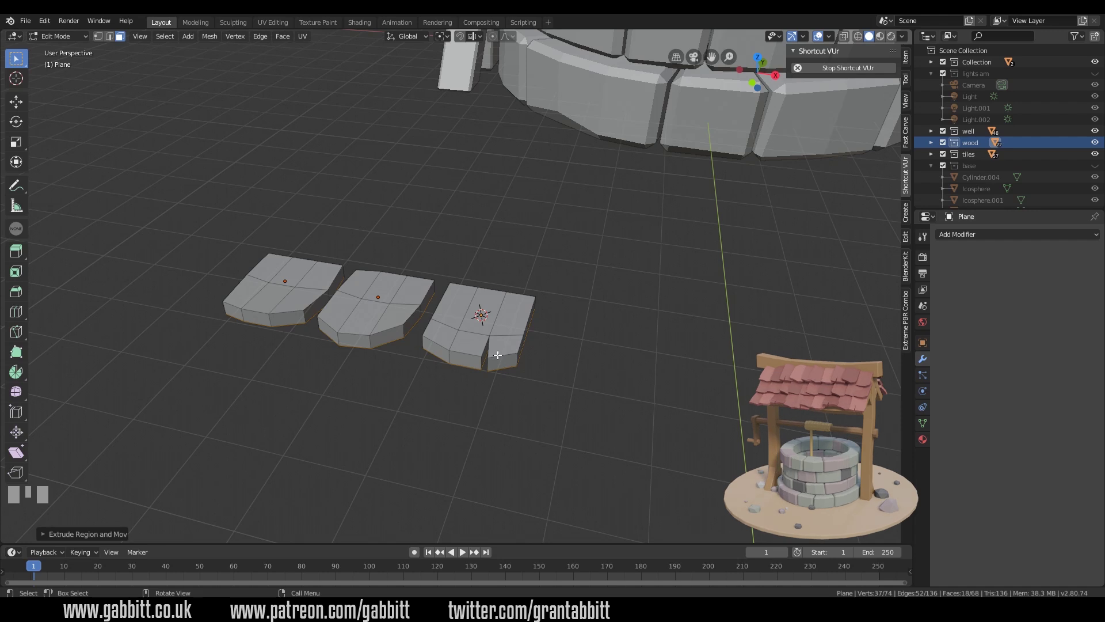
- Slide the notched tile and neighbouring pieces sideways into line along the row
{"action": "left_click_drag", "start_coordinate": [499, 343], "coordinate": [500, 367]}
{"action": "left_click", "coordinate": [500, 367]}
{"action": "key", "text": "g"}
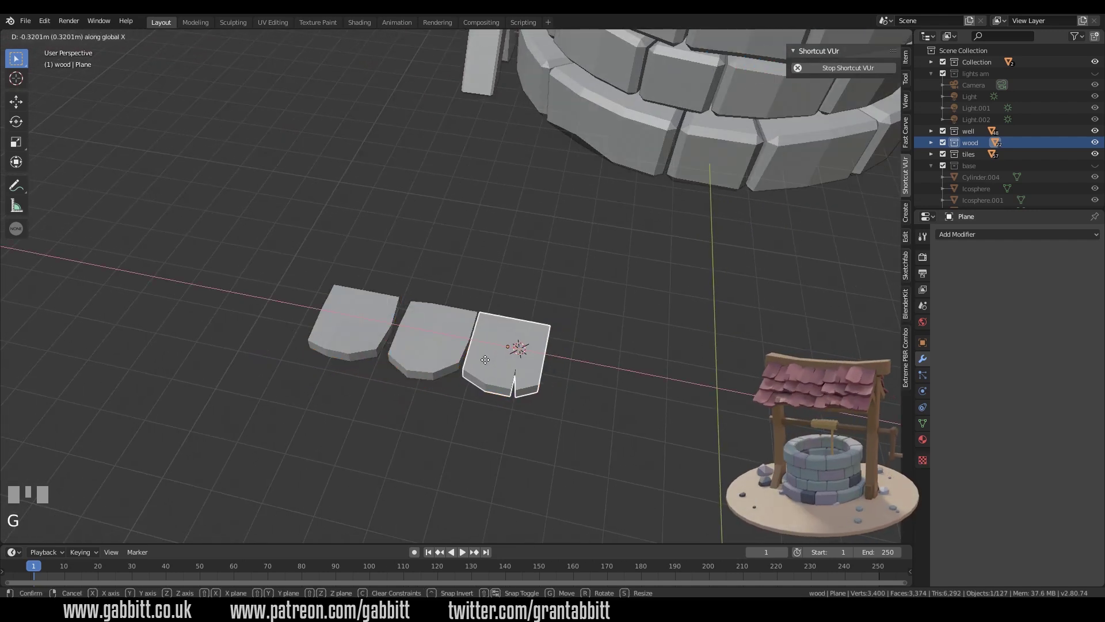
{"action": "left_click", "coordinate": [487, 366]}
{"action": "left_click", "coordinate": [381, 334]}
{"action": "key", "text": "g"}
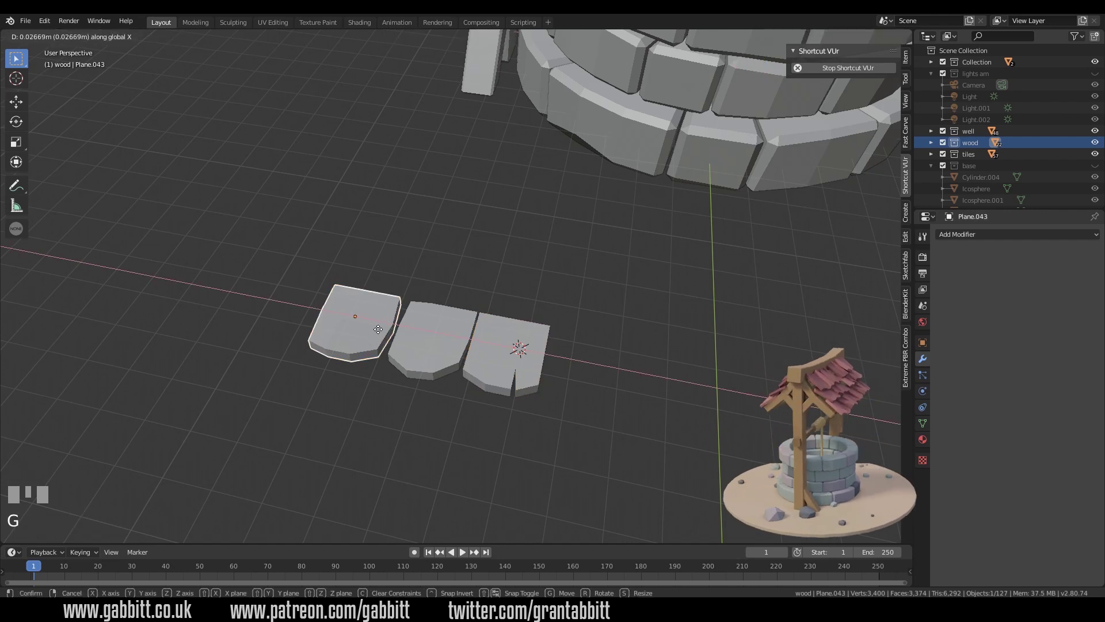
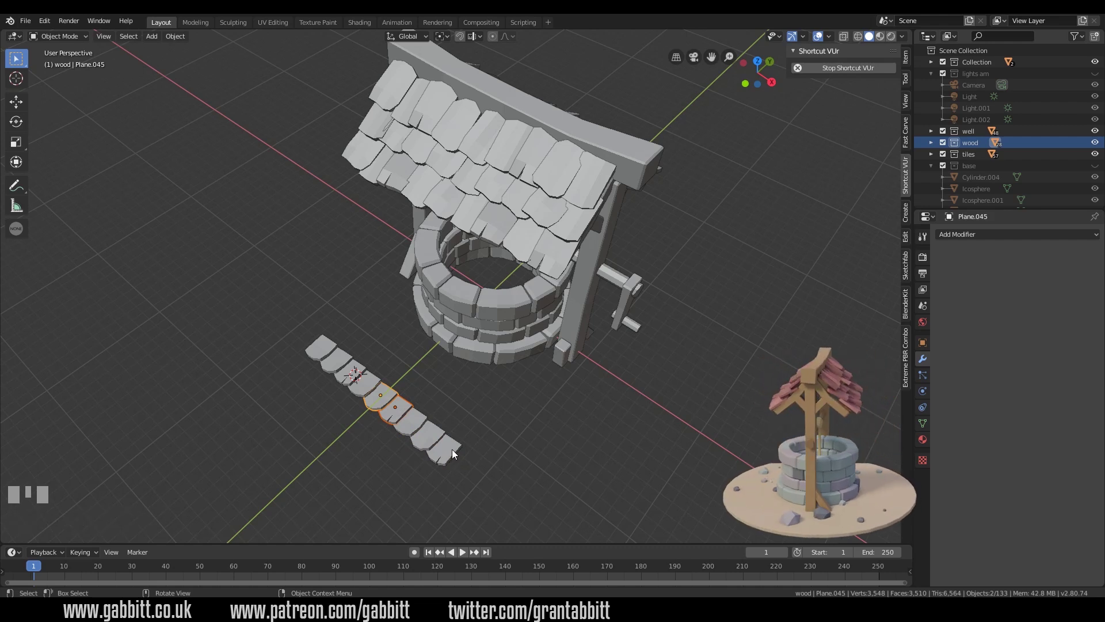
- Duplicate the row into a staggered second row and move its end tile to the other end
{"action": "left_click", "coordinate": [311, 335]}
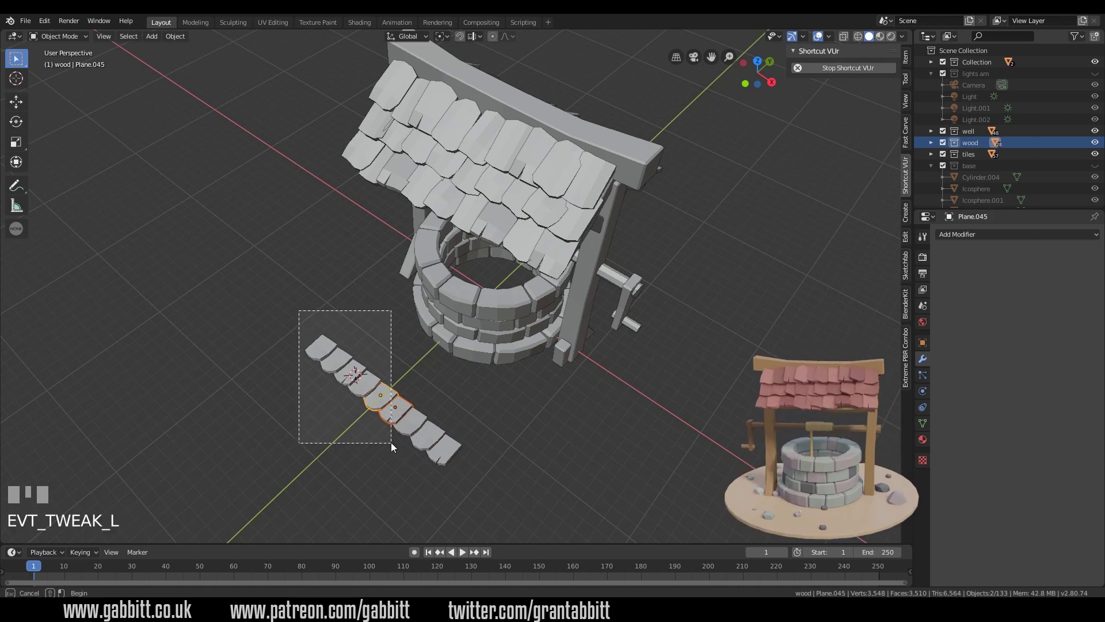
{"action": "key", "text": "shift+d"}
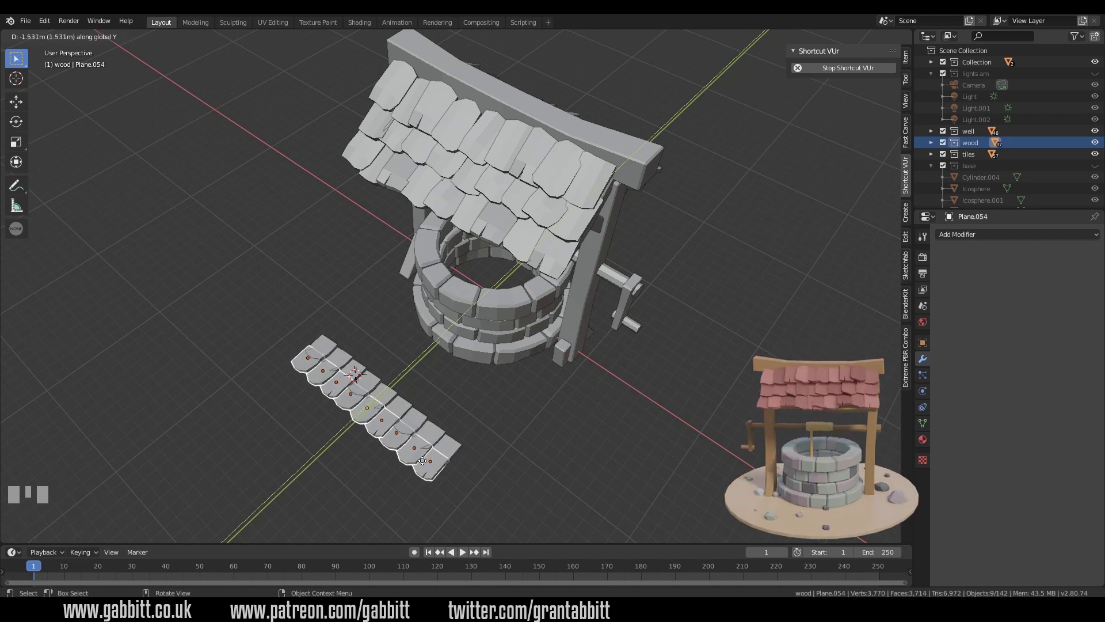
{"action": "left_click", "coordinate": [425, 466]}
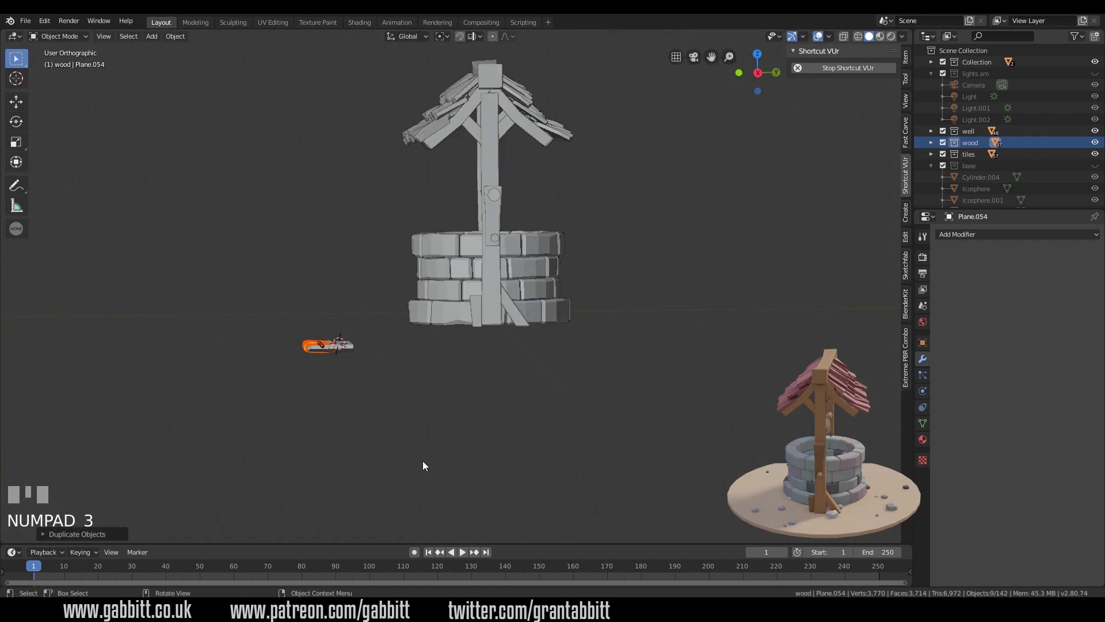
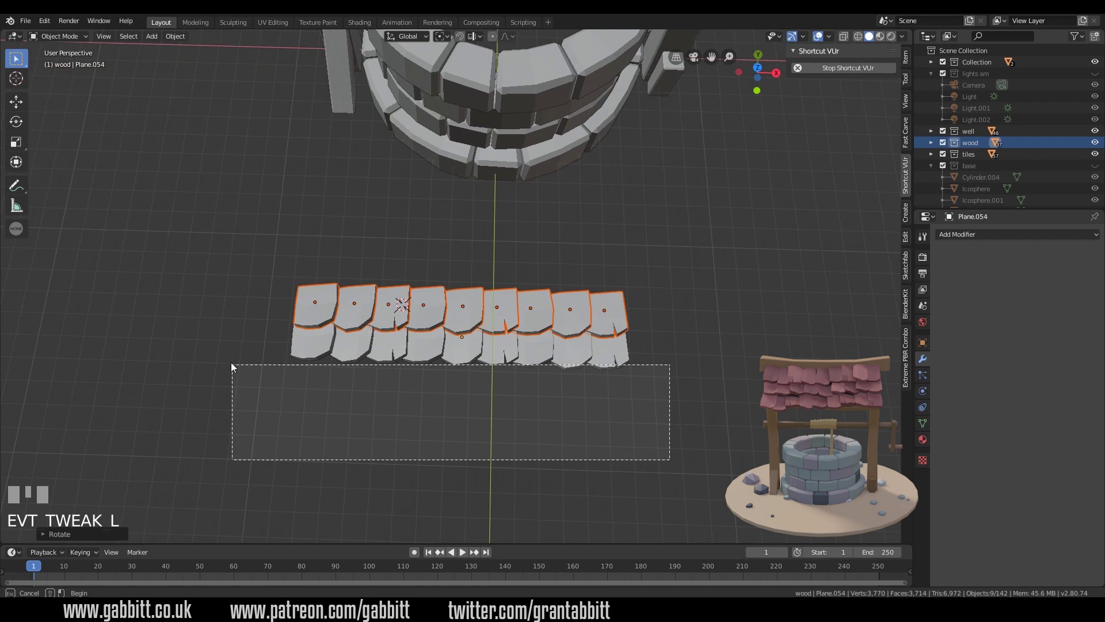
{"action": "key", "text": "g"}
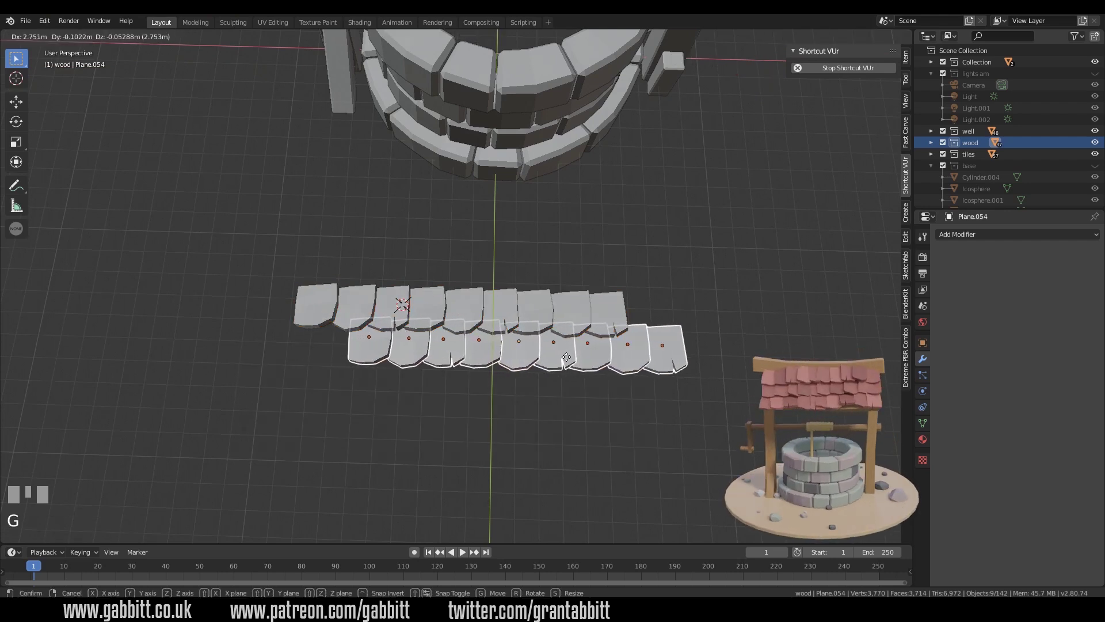
{"action": "left_click", "coordinate": [687, 359]}
{"action": "key", "text": "g"}
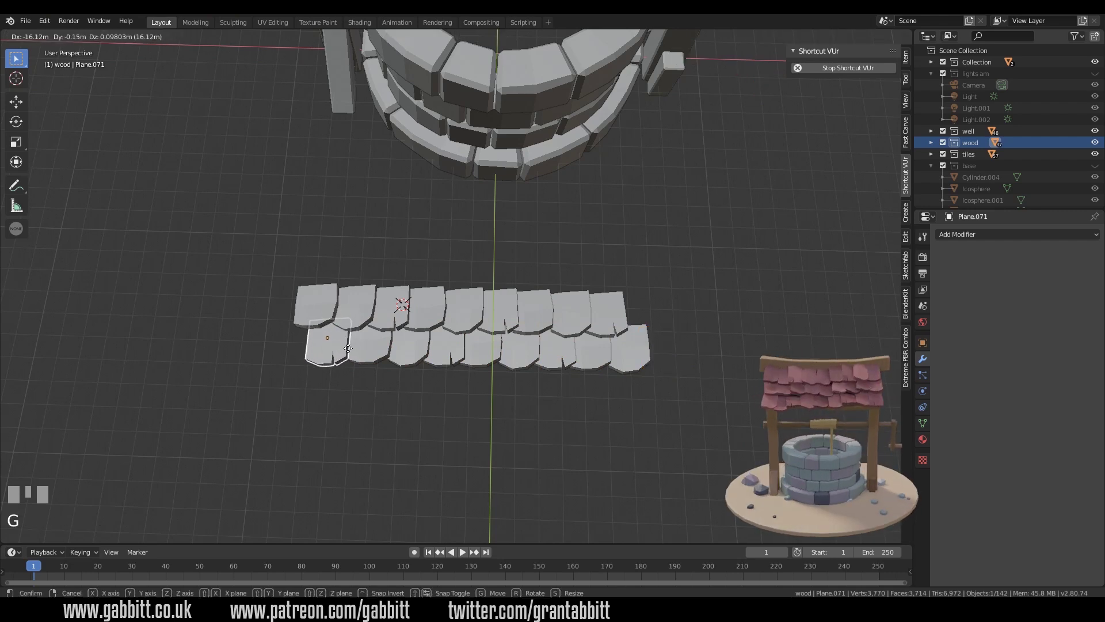
{"action": "left_click", "coordinate": [255, 254]}
- Duplicate the bottom row into a third staggered row, checking it from top and side views
{"action": "left_click_drag", "start_coordinate": [274, 241], "coordinate": [620, 315]}
{"action": "key", "text": "KP_7"}
{"action": "key", "text": "shift+d"}
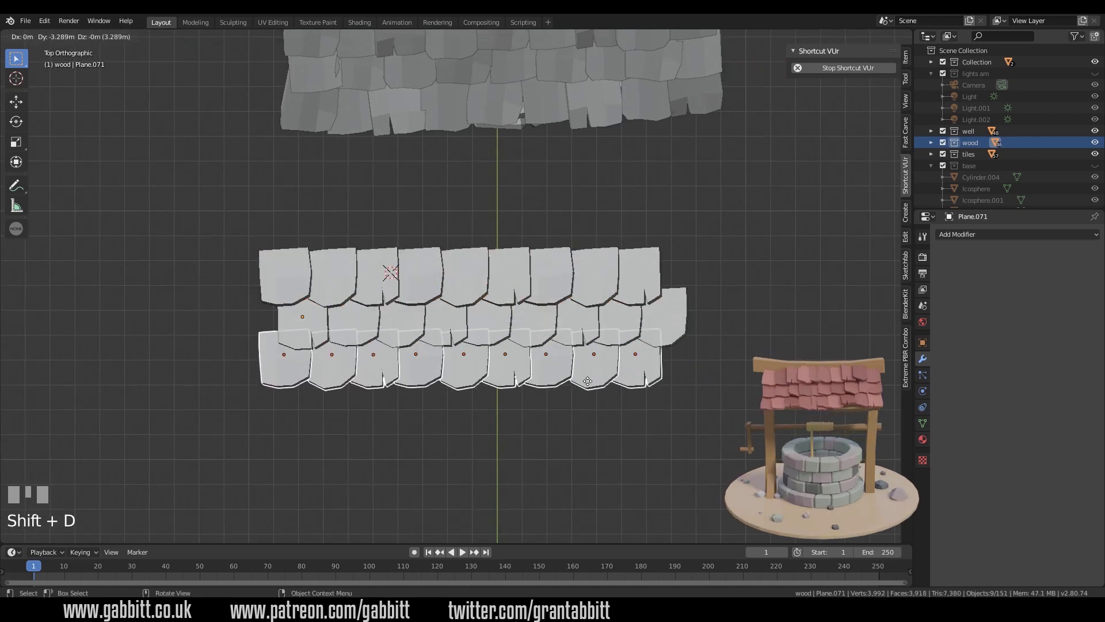
{"action": "left_click", "coordinate": [591, 385]}
{"action": "key", "text": "KP_3"}
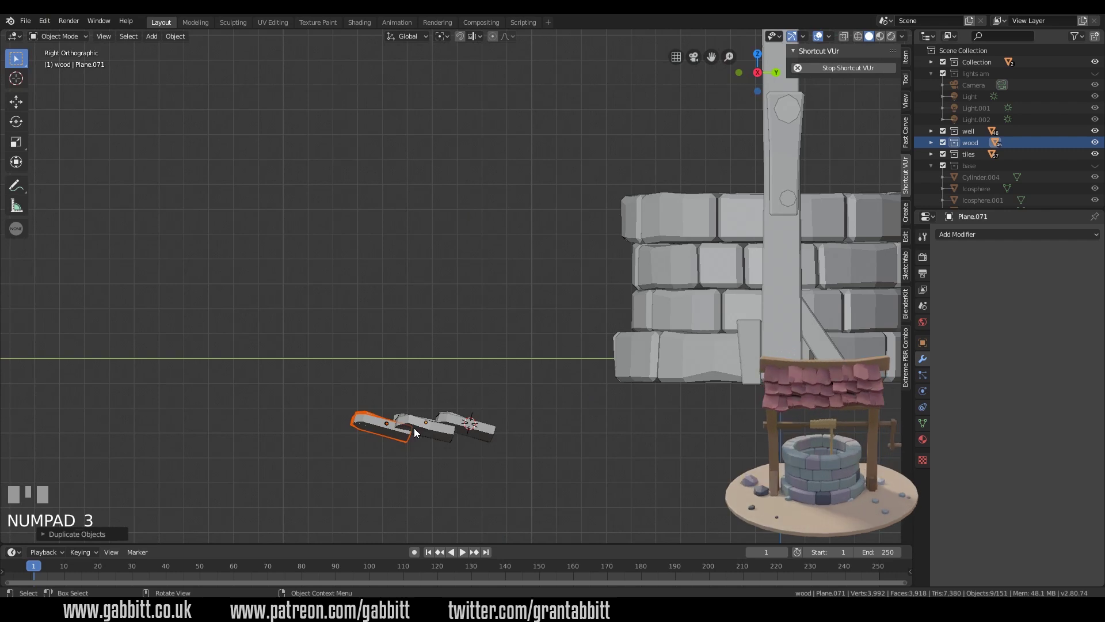
{"action": "key", "text": "KP_7"}
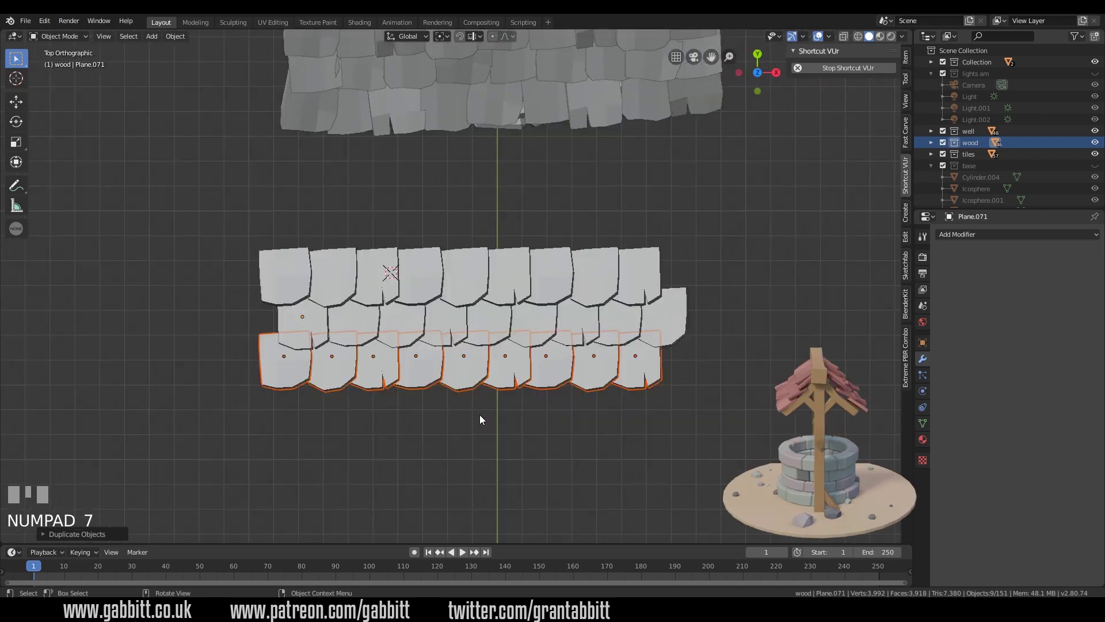
- Duplicate the bottom row again and place it as a fourth tile row
{"action": "left_click_drag", "start_coordinate": [513, 383], "coordinate": [483, 381]}
{"action": "left_click", "coordinate": [474, 380]}
{"action": "key", "text": "g"}
{"action": "key", "text": "g"}
{"action": "left_click", "coordinate": [444, 391]}
- Delete a stray tile and duplicate, move and rotate another to tidy the new row
{"action": "left_click", "coordinate": [375, 378]}
{"action": "key", "text": "Delete"}
{"action": "left_click", "coordinate": [348, 377]}
{"action": "key", "text": "g"}
{"action": "key", "text": "g"}
{"action": "double_click", "coordinate": [346, 377]}
{"action": "key", "text": "shift+d"}
{"action": "key", "text": "r"}
{"action": "left_click", "coordinate": [352, 377]}
{"action": "scroll", "scroll_direction": "down", "scroll_amount": 3}
- Box select every tile in the patch from the top view ready to join them
{"action": "left_click_drag", "start_coordinate": [613, 283], "coordinate": [184, 268]}
{"action": "key", "text": "KP_7"}
{"action": "scroll", "scroll_direction": "up", "scroll_amount": 3}
{"action": "left_click", "coordinate": [185, 268]}
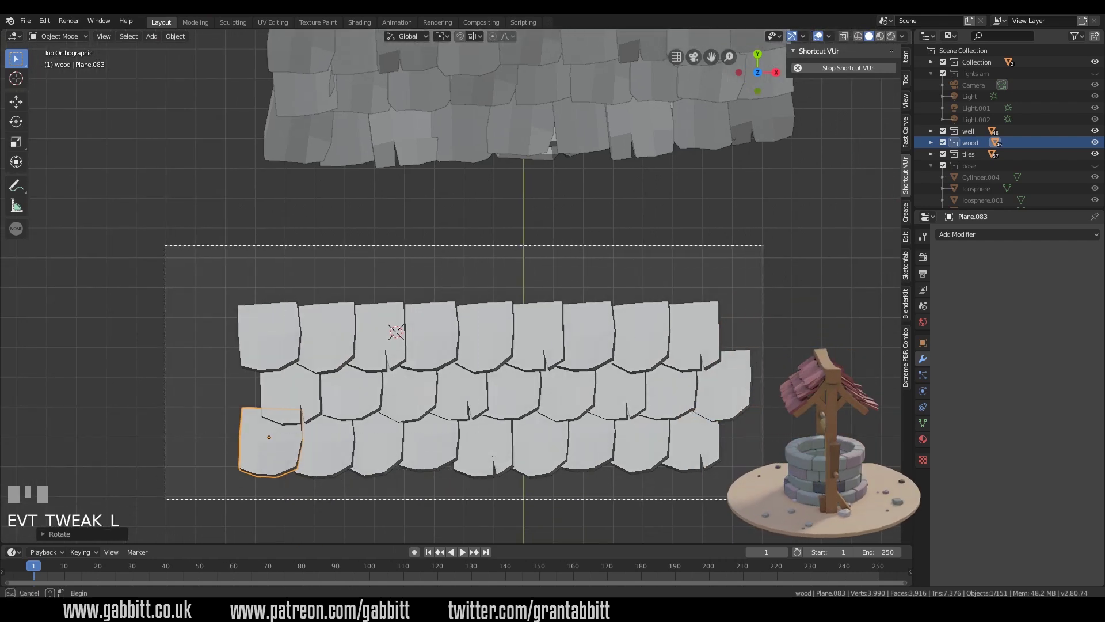
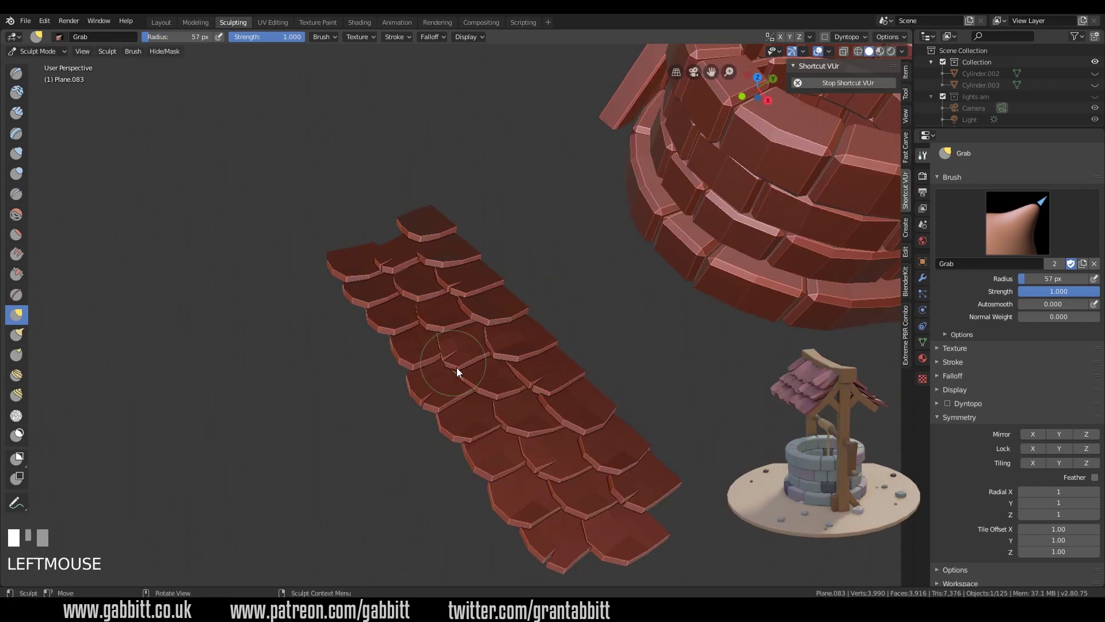
- Grab-brush tiles across the patch so they sit out of line and uneven
{"action": "left_click_drag", "start_coordinate": [476, 350], "coordinate": [458, 346]}
{"action": "left_click", "coordinate": [458, 346]}
{"action": "left_click_drag", "start_coordinate": [427, 331], "coordinate": [377, 348]}
{"action": "left_click_drag", "start_coordinate": [377, 349], "coordinate": [374, 339]}
{"action": "left_click_drag", "start_coordinate": [374, 338], "coordinate": [380, 365]}
{"action": "left_click_drag", "start_coordinate": [380, 365], "coordinate": [429, 380]}
{"action": "left_click", "coordinate": [484, 307]}
{"action": "left_click", "coordinate": [661, 288]}
{"action": "left_click", "coordinate": [352, 326]}
{"action": "middle_click", "coordinate": [675, 322]}
{"action": "left_click", "coordinate": [647, 336]}
{"action": "middle_click", "coordinate": [648, 358]}
{"action": "left_click", "coordinate": [580, 346]}
{"action": "left_click_drag", "start_coordinate": [689, 352], "coordinate": [483, 445]}
{"action": "left_click", "coordinate": [483, 445]}
{"action": "left_click_drag", "start_coordinate": [500, 449], "coordinate": [412, 438]}
{"action": "left_click", "coordinate": [411, 439]}
{"action": "left_click_drag", "start_coordinate": [416, 445], "coordinate": [400, 389]}
{"action": "left_click_drag", "start_coordinate": [400, 389], "coordinate": [393, 405]}
{"action": "left_click_drag", "start_coordinate": [392, 404], "coordinate": [366, 375]}
{"action": "left_click", "coordinate": [366, 375]}
{"action": "left_click", "coordinate": [354, 369]}
{"action": "left_click_drag", "start_coordinate": [374, 365], "coordinate": [426, 393]}
{"action": "left_click", "coordinate": [488, 319]}
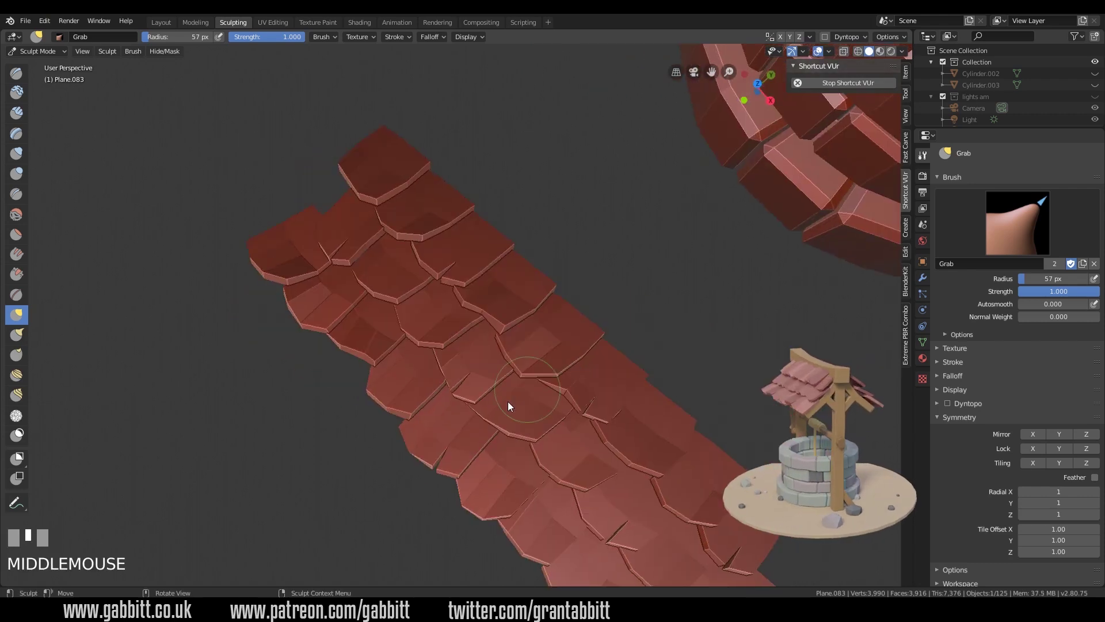
- Keep warping tiles around all sides of the patch, ending with a broad-radius bend
{"action": "left_click_drag", "start_coordinate": [516, 401], "coordinate": [570, 423]}
{"action": "left_click_drag", "start_coordinate": [626, 350], "coordinate": [559, 330]}
{"action": "left_click_drag", "start_coordinate": [632, 307], "coordinate": [694, 291]}
{"action": "left_click", "coordinate": [263, 308]}
{"action": "left_click", "coordinate": [287, 337]}
{"action": "left_click_drag", "start_coordinate": [258, 370], "coordinate": [483, 358]}
{"action": "middle_click", "coordinate": [483, 358]}
{"action": "left_click_drag", "start_coordinate": [493, 373], "coordinate": [534, 407]}
{"action": "middle_click", "coordinate": [535, 407]}
{"action": "left_click", "coordinate": [392, 367]}
{"action": "middle_click", "coordinate": [312, 366]}
{"action": "left_click", "coordinate": [265, 371]}
{"action": "middle_click", "coordinate": [364, 377]}
{"action": "left_click", "coordinate": [503, 343]}
{"action": "left_click_drag", "start_coordinate": [461, 340], "coordinate": [442, 339]}
{"action": "left_click_drag", "start_coordinate": [442, 339], "coordinate": [263, 326]}
{"action": "left_click_drag", "start_coordinate": [239, 317], "coordinate": [383, 381]}
{"action": "middle_click", "coordinate": [383, 382]}
{"action": "left_click_drag", "start_coordinate": [495, 335], "coordinate": [532, 354]}
{"action": "middle_click", "coordinate": [532, 354]}
{"action": "left_click_drag", "start_coordinate": [673, 330], "coordinate": [639, 353]}
{"action": "left_click_drag", "start_coordinate": [639, 353], "coordinate": [630, 423]}
{"action": "left_click", "coordinate": [630, 423]}
{"action": "left_click_drag", "start_coordinate": [507, 415], "coordinate": [612, 408]}
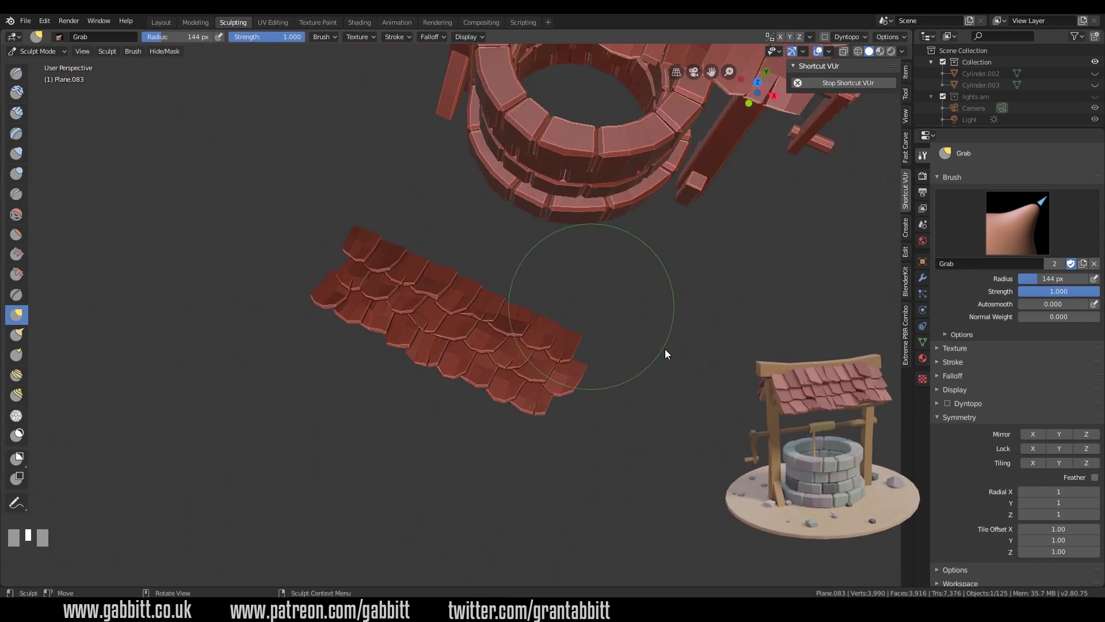
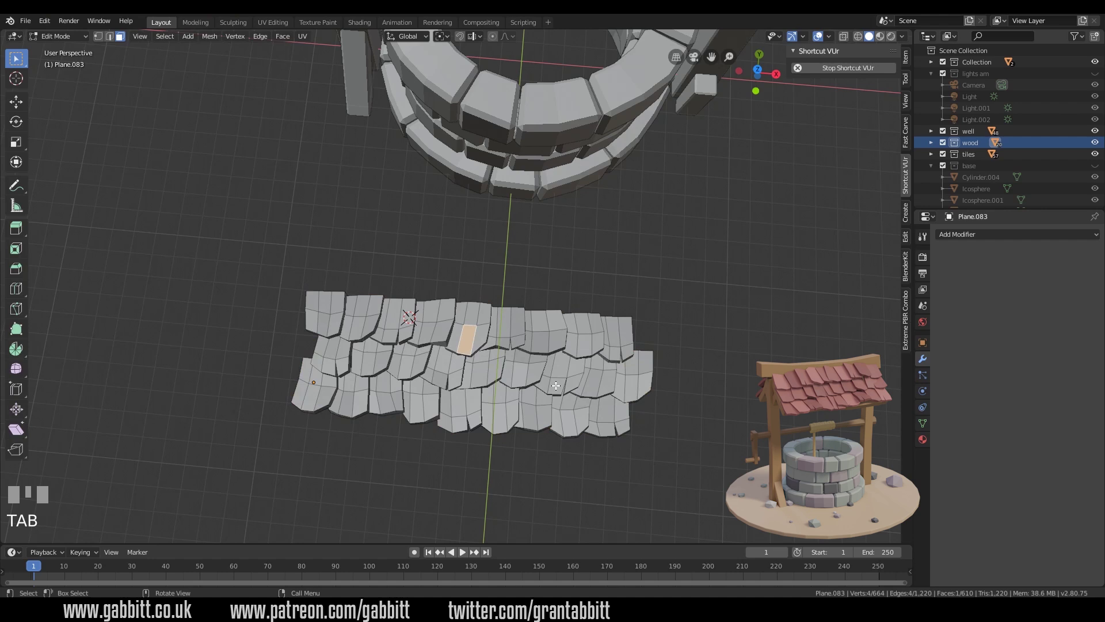
- Separate the patch by loose parts into individual tiles and select them all in Object Mode
{"action": "key", "text": "a"}
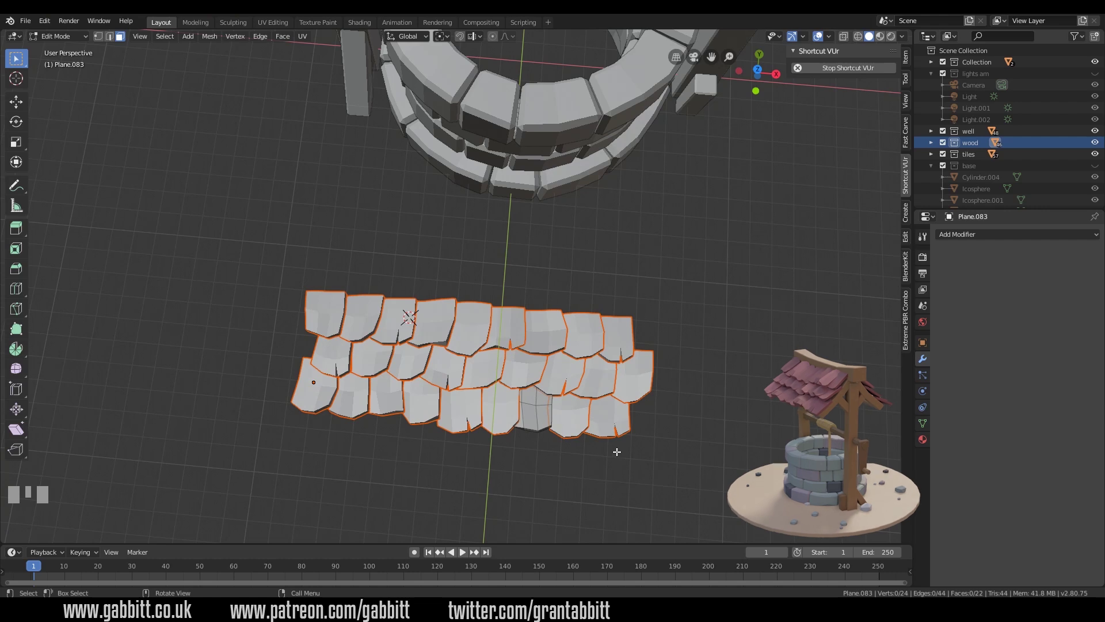
{"action": "key", "text": "Tab"}
{"action": "left_click", "coordinate": [584, 429]}
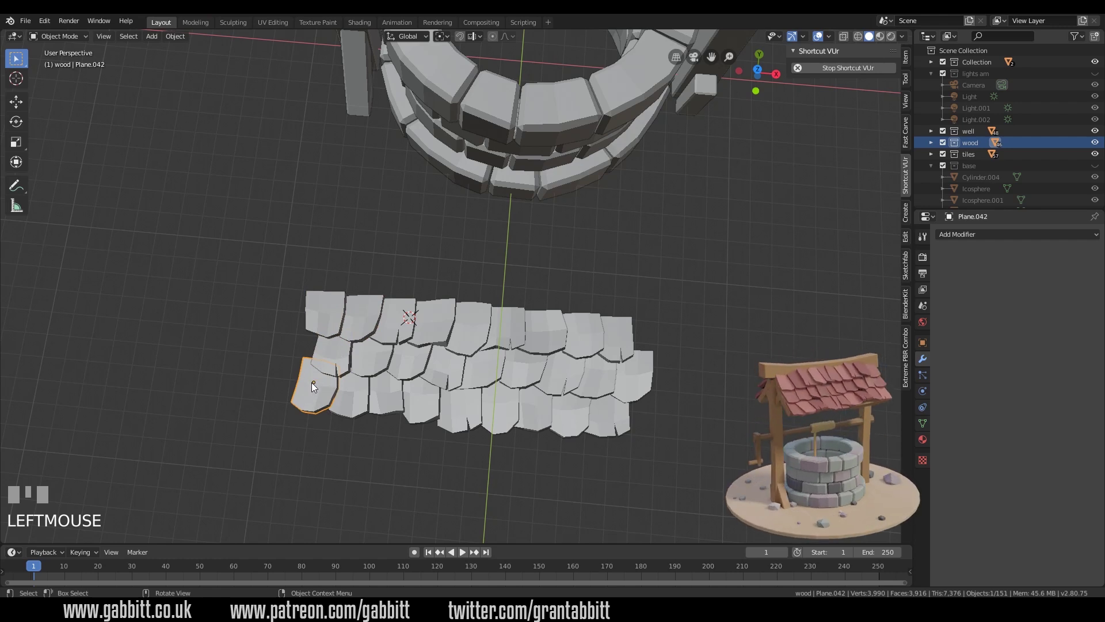
{"action": "left_click", "coordinate": [694, 495]}
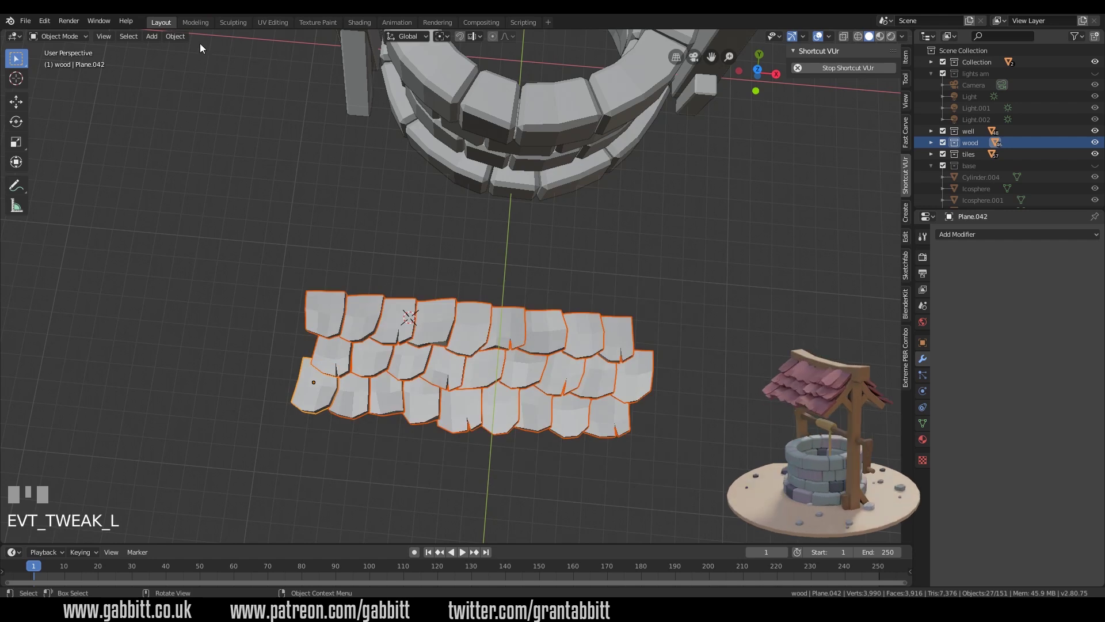
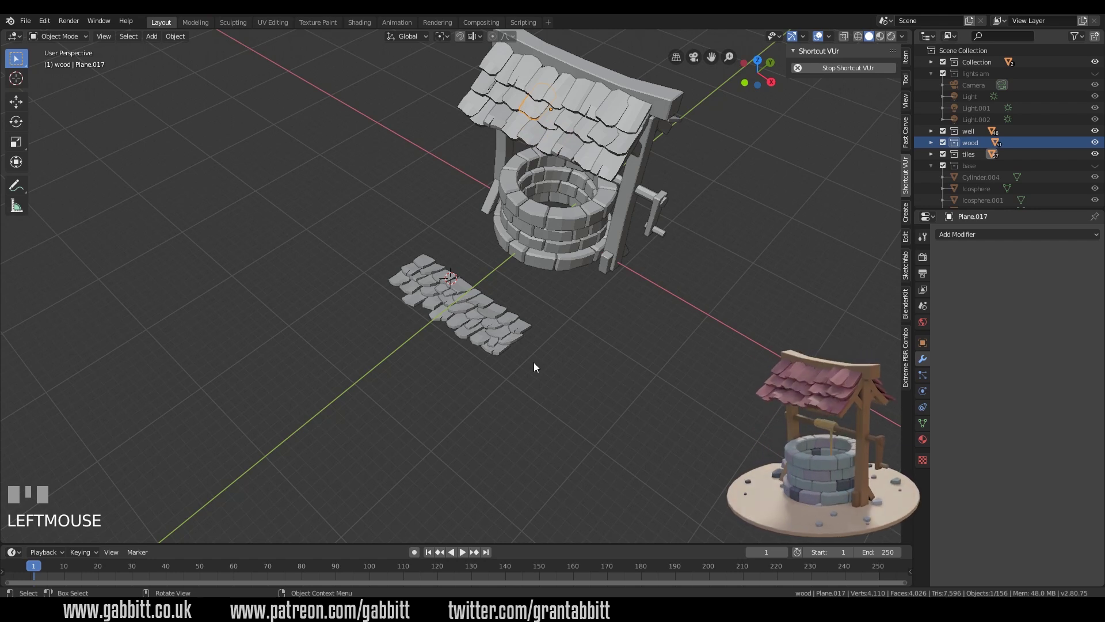
- Box select the whole tile patch and join it into one object with Ctrl+J
{"action": "left_click_drag", "start_coordinate": [558, 403], "coordinate": [621, 362]}
{"action": "left_click", "coordinate": [621, 362]}
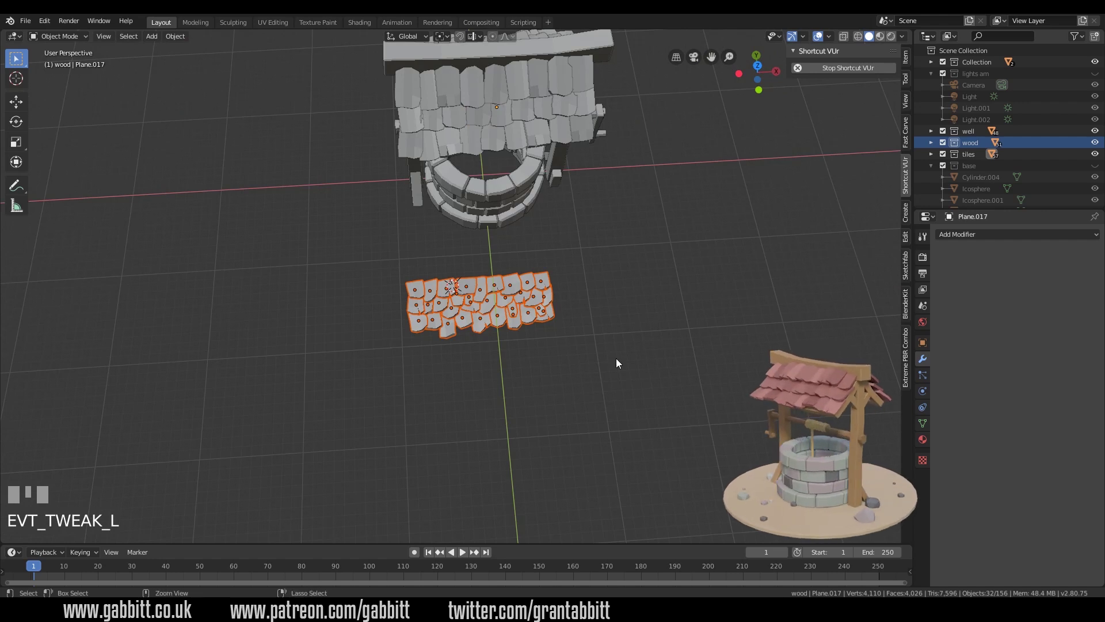
{"action": "key", "text": "ctrl+z"}
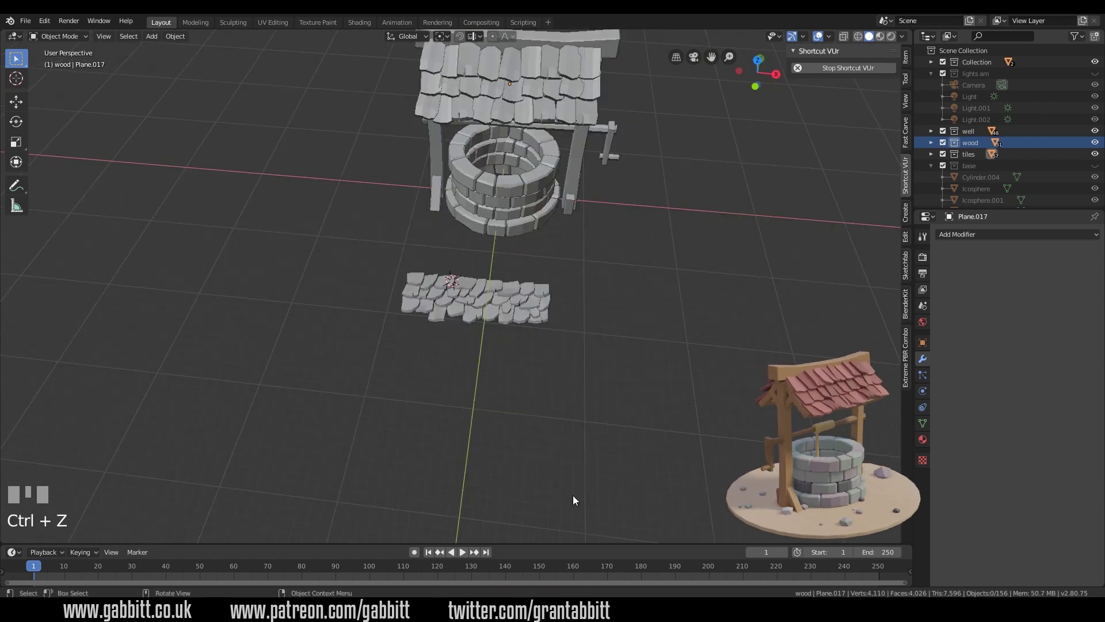
{"action": "left_click_drag", "start_coordinate": [451, 376], "coordinate": [580, 375]}
{"action": "left_click", "coordinate": [580, 375]}
{"action": "left_click", "coordinate": [553, 319]}
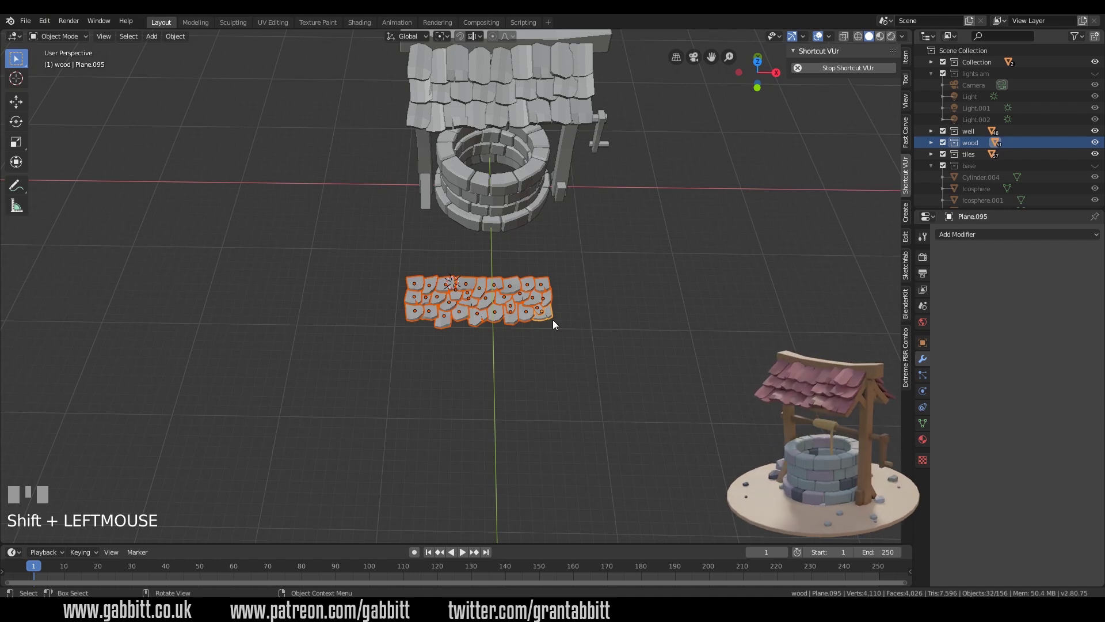
- Join the tiles into one patch, centre its origin on the geometry and enter its mesh
{"action": "key", "text": "ctrl+j"}
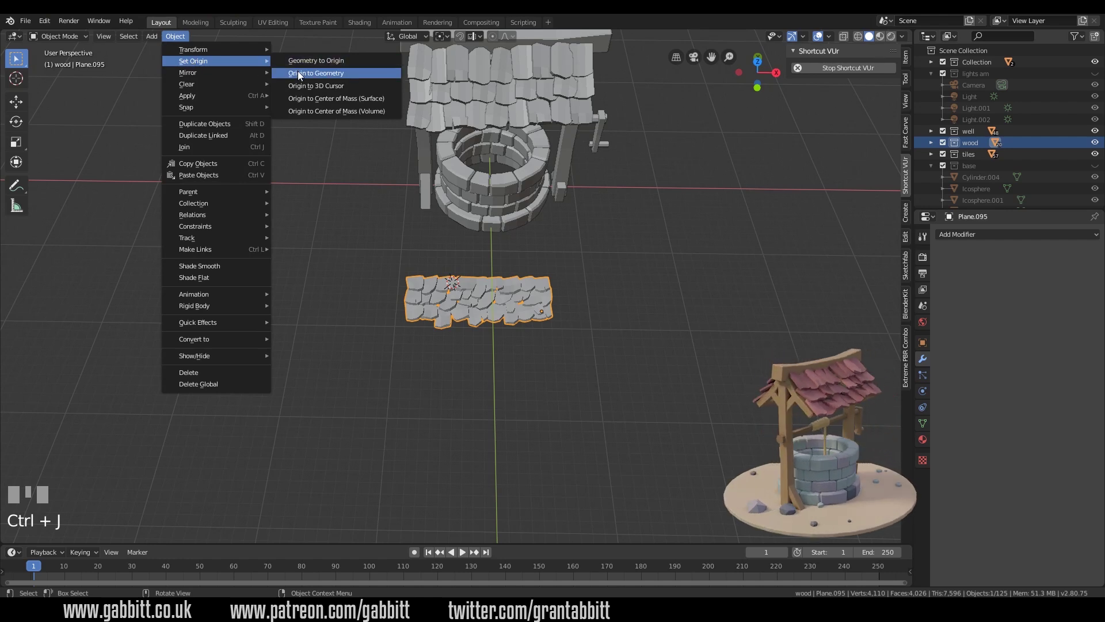
{"action": "left_click_drag", "start_coordinate": [301, 77], "coordinate": [533, 305]}
{"action": "key", "text": "Tab"}
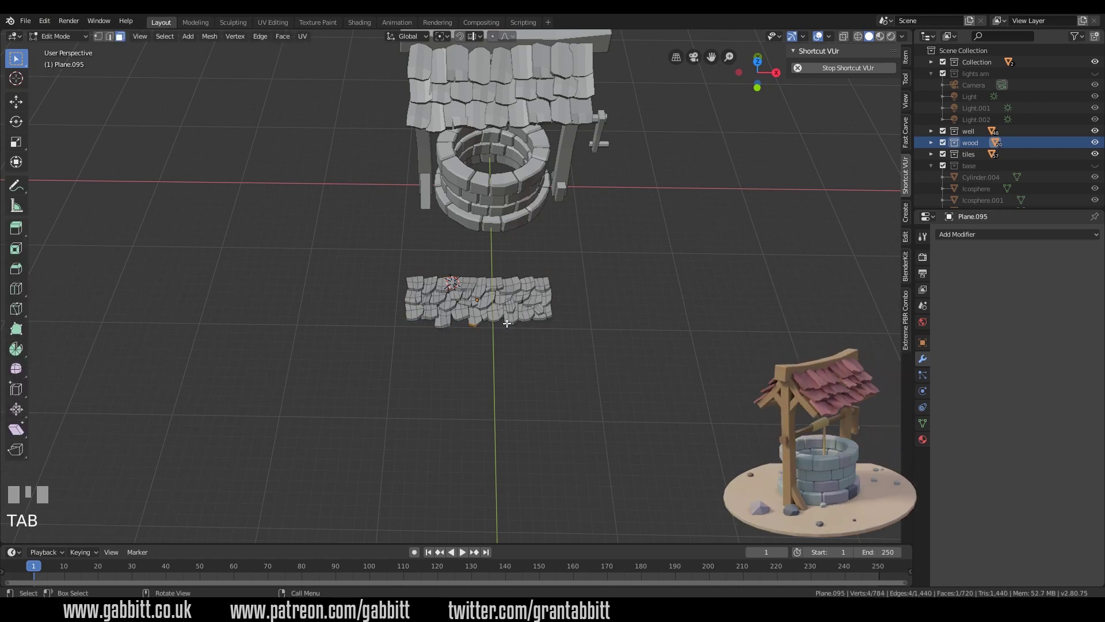
- Reposition selected tiles within the patch, selecting whole linked tiles to nudge them
{"action": "key", "text": "g"}
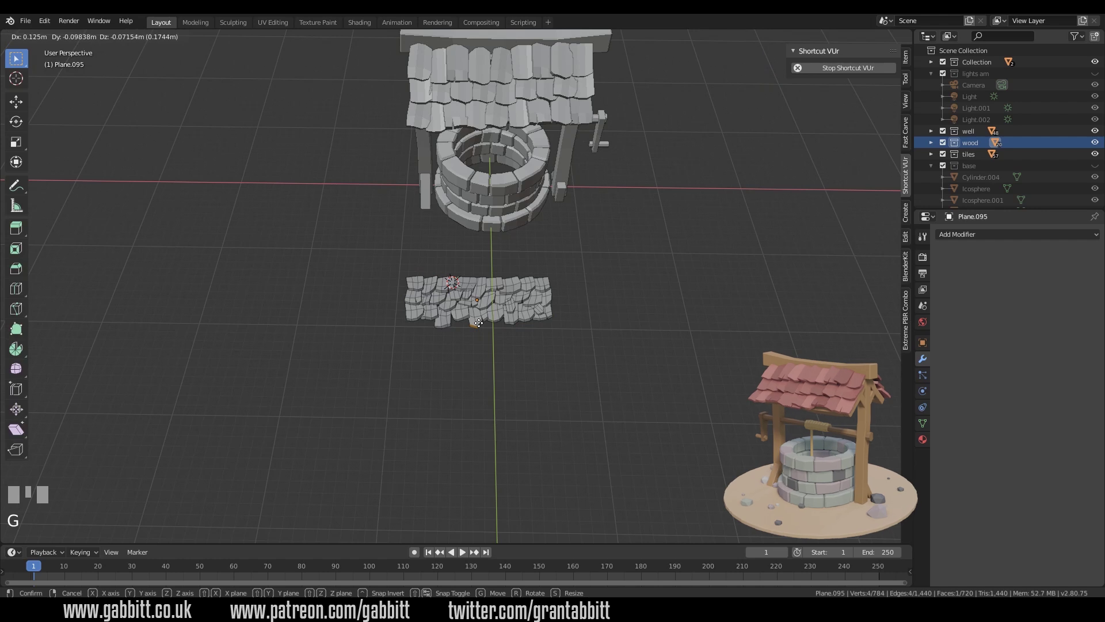
{"action": "left_click", "coordinate": [495, 39]}
{"action": "key", "text": "g"}
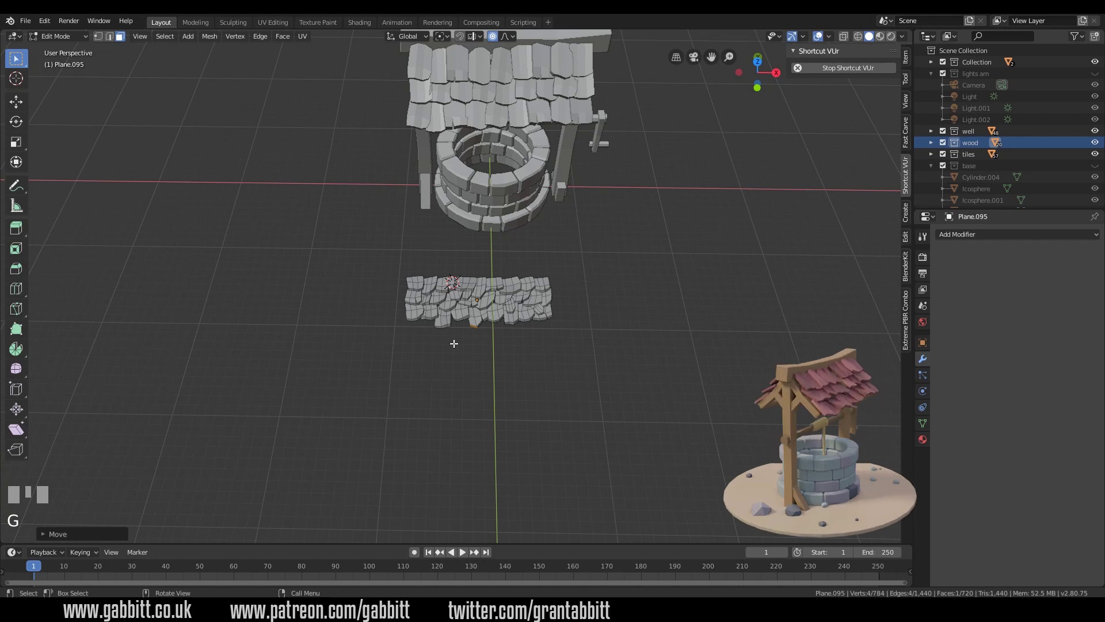
{"action": "scroll", "scroll_direction": "up", "scroll_amount": 3}
{"action": "scroll", "scroll_direction": "up", "scroll_amount": 3}
{"action": "key", "text": "l"}
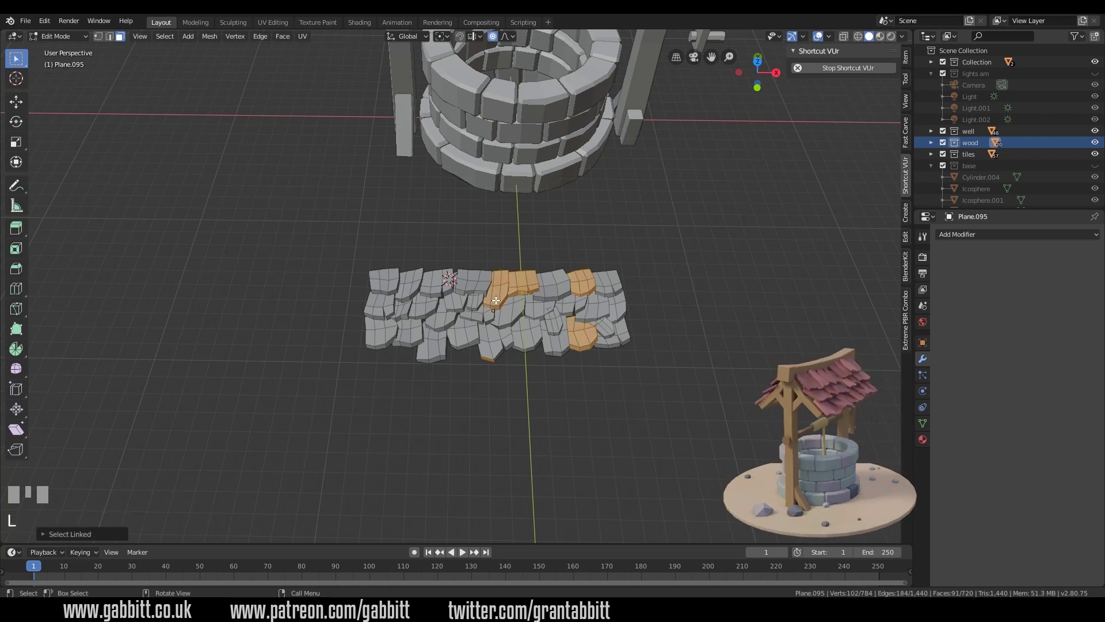
{"action": "key", "text": "a"}
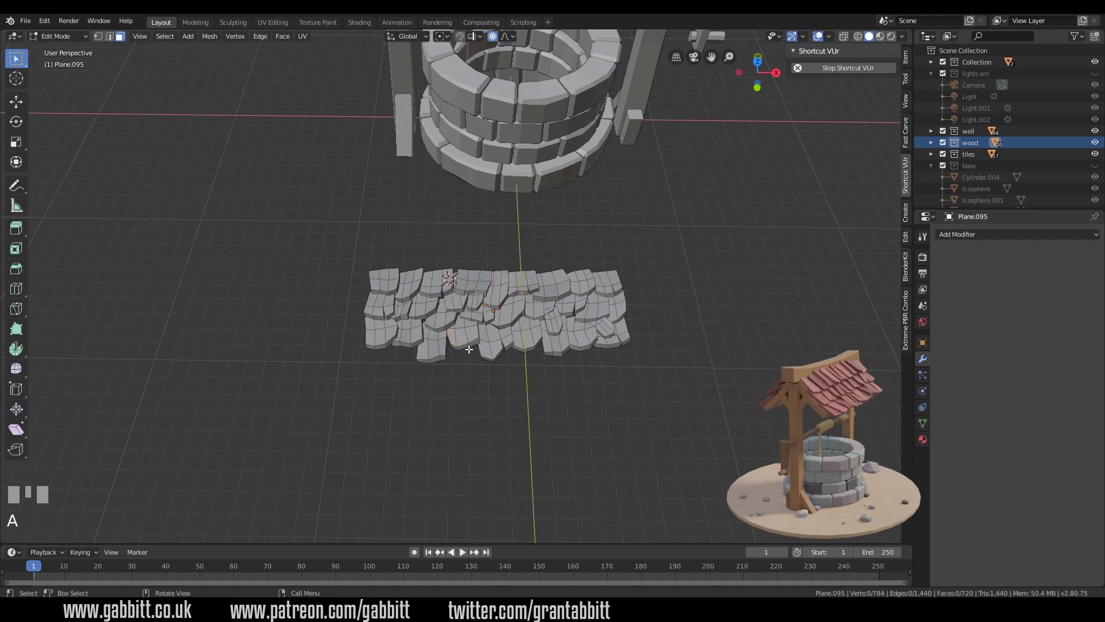
- Leave mesh editing and zoom out to see the patch beside the well
{"action": "key", "text": "Tab"}
{"action": "scroll", "scroll_direction": "down", "scroll_amount": 3}
{"action": "left_click_drag", "start_coordinate": [595, 350], "coordinate": [529, 170]}
- Move the sculpted tile patch into a new 'roof tiles 2' collection
{"action": "left_click", "coordinate": [529, 170]}
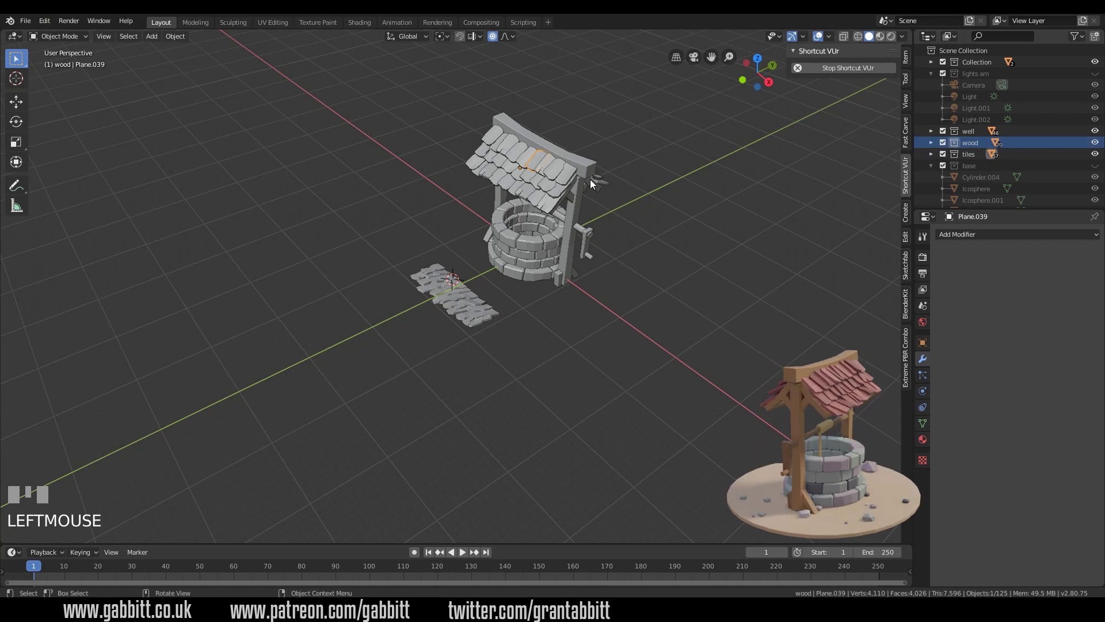
{"action": "left_click", "coordinate": [565, 181]}
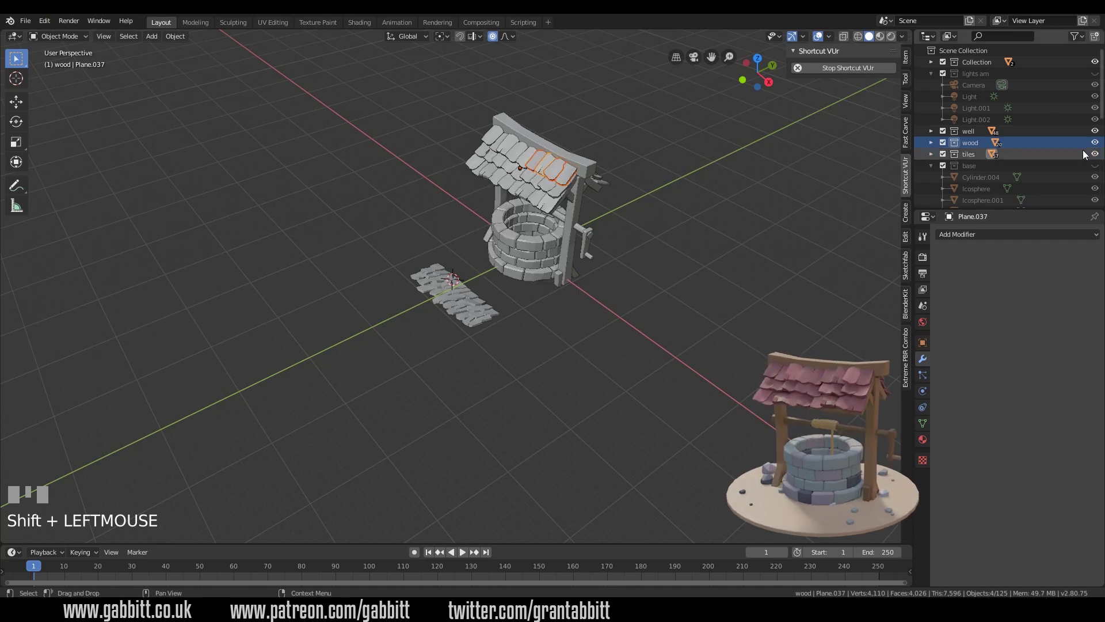
{"action": "left_click", "coordinate": [1098, 147]}
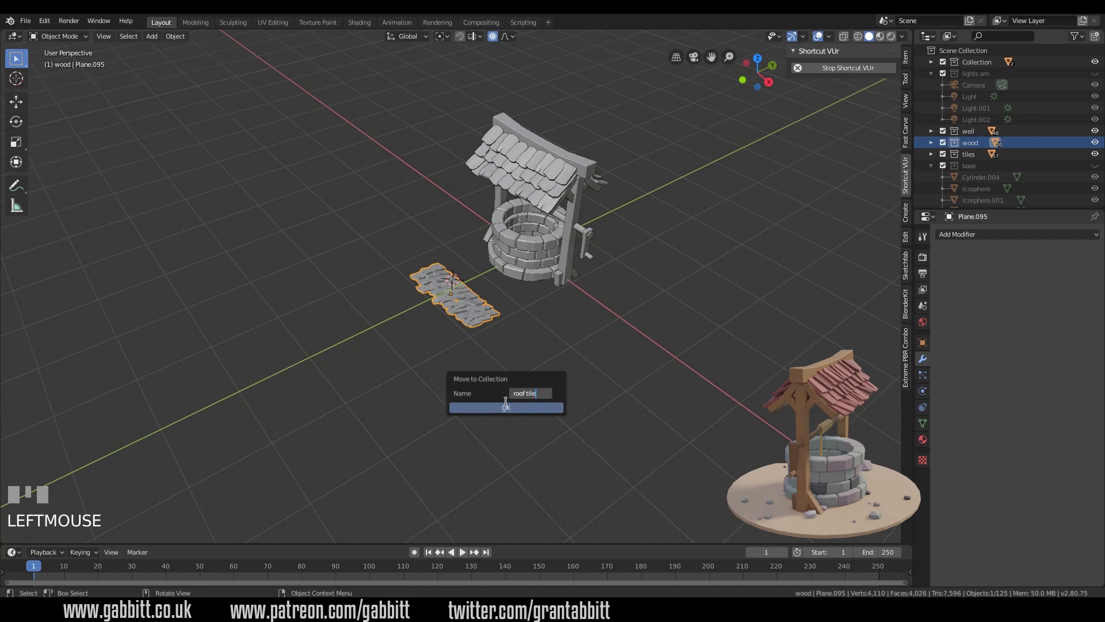
{"action": "key", "text": "BackSpace"}
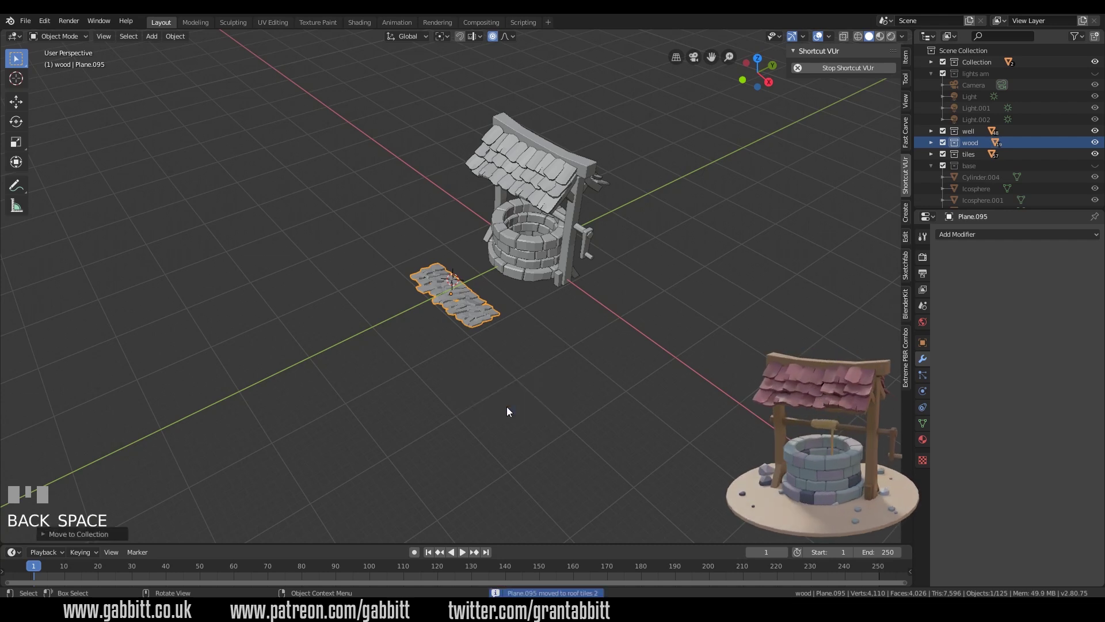
- Hide the original tile collections, then lift and tilt the patch onto the roof slope in side view
{"action": "left_click_drag", "start_coordinate": [1101, 161], "coordinate": [464, 304]}
{"action": "key", "text": "KP_3"}
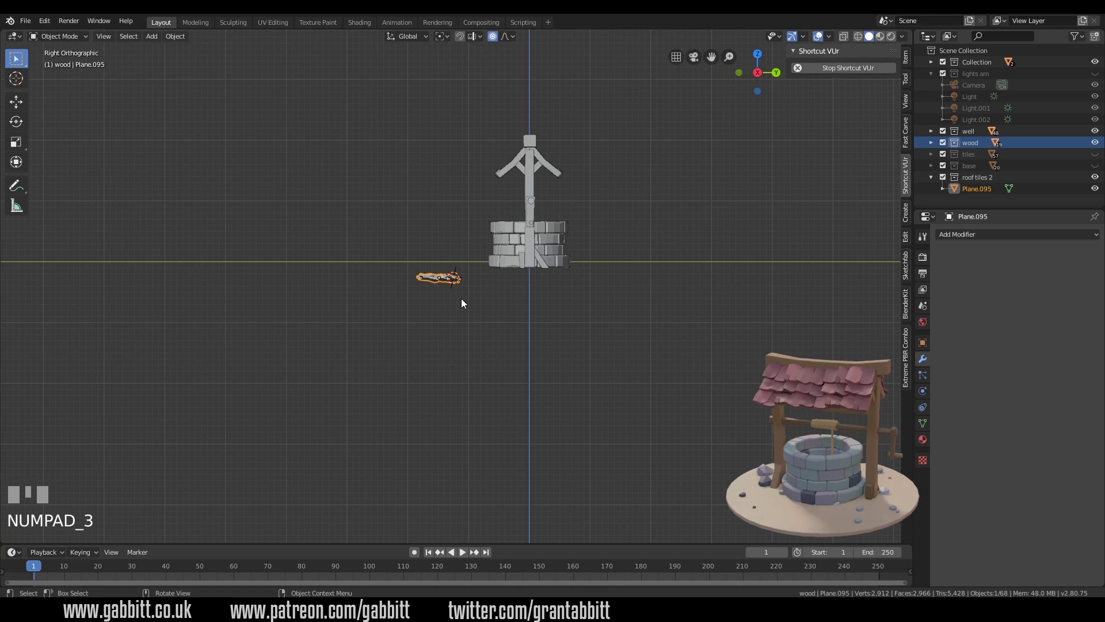
{"action": "key", "text": "g"}
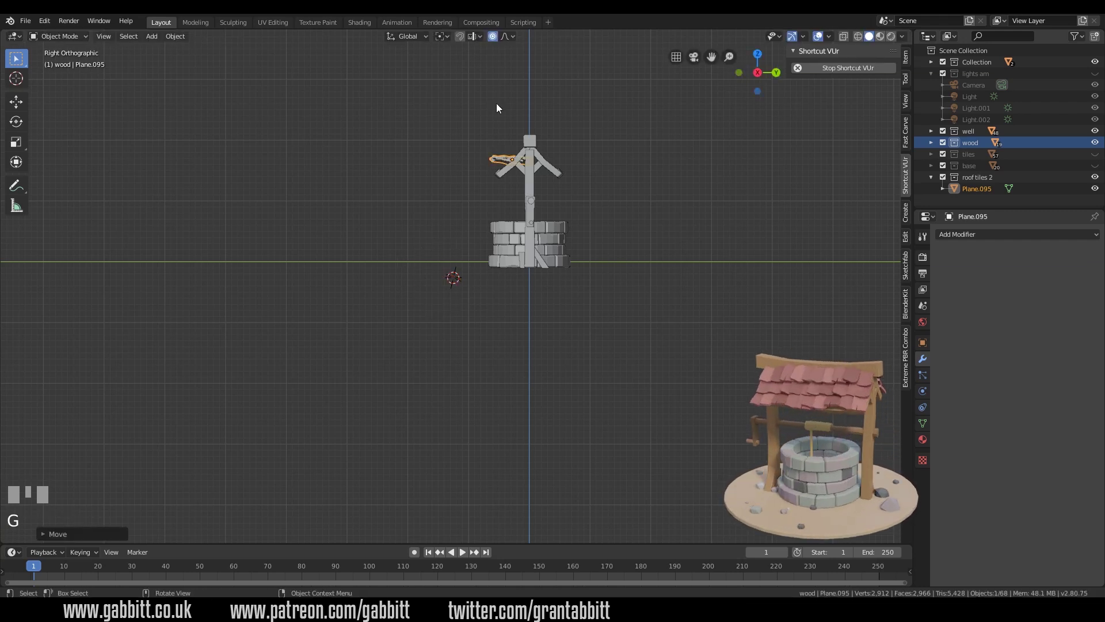
{"action": "left_click_drag", "start_coordinate": [494, 42], "coordinate": [629, 184]}
{"action": "key", "text": "r"}
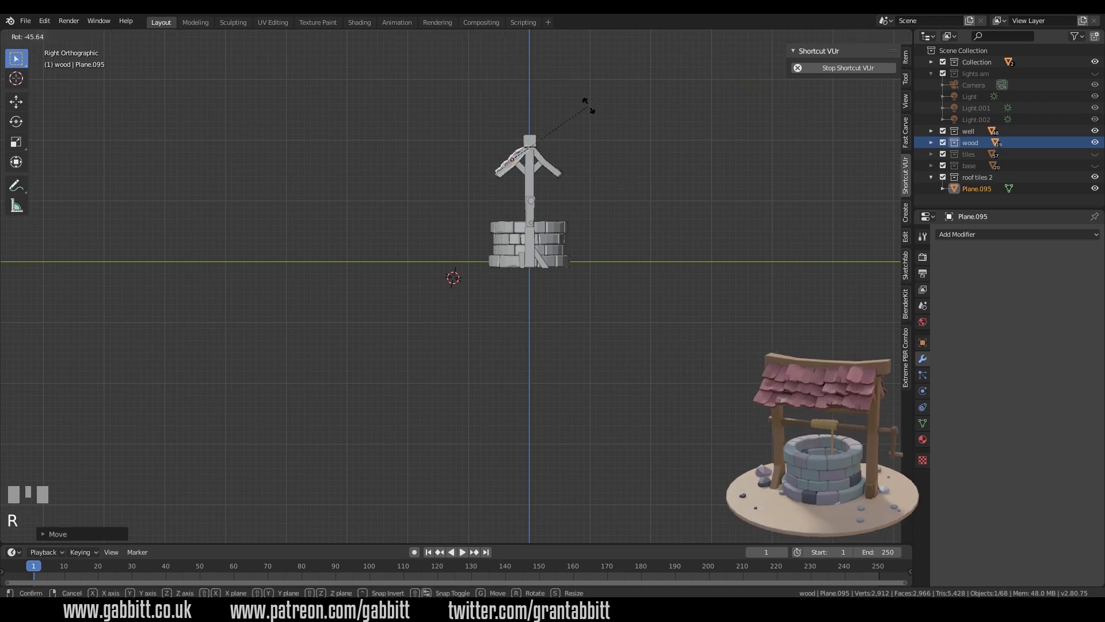
{"action": "key", "text": "KP_Decimal"}
{"action": "left_click_drag", "start_coordinate": [476, 310], "coordinate": [481, 298]}
- Fine-tune the patch's position and add a lattice at the roof, starting to scale it
{"action": "key", "text": "g"}
{"action": "key", "text": "g"}
{"action": "key", "text": "s"}
{"action": "scroll", "scroll_direction": "down", "scroll_amount": 3}
{"action": "key", "text": "g"}
{"action": "left_click_drag", "start_coordinate": [481, 298], "coordinate": [510, 298]}
{"action": "scroll", "scroll_direction": "up", "scroll_amount": 3}
- Widen the lattice across the roof and rotate and scale it in side view to match the slope
{"action": "key", "text": "s"}
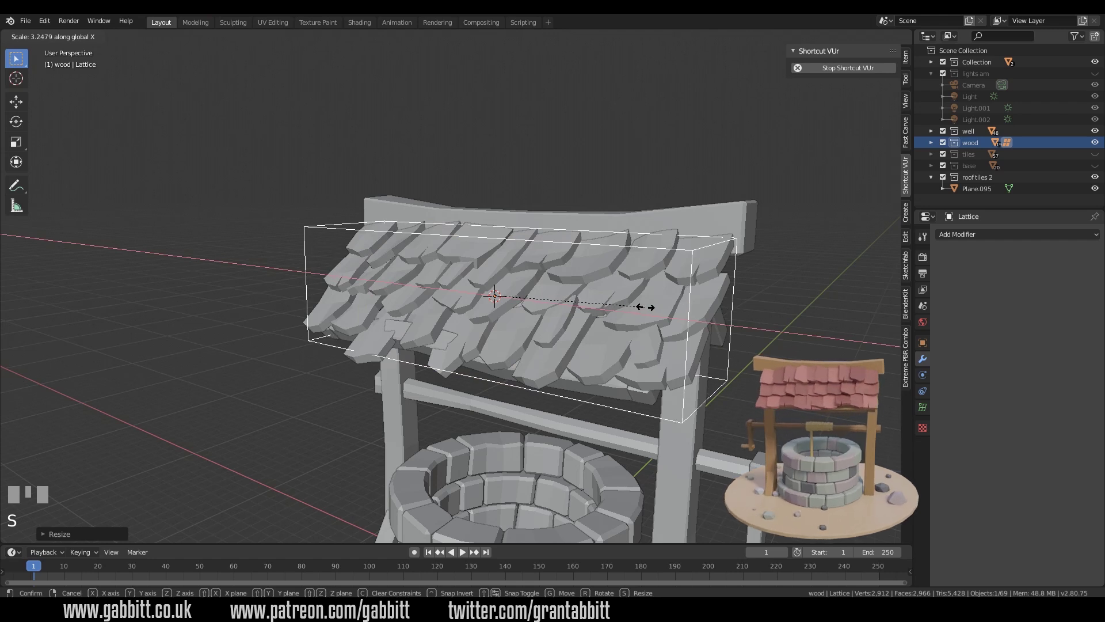
{"action": "left_click_drag", "start_coordinate": [681, 339], "coordinate": [501, 254]}
{"action": "key", "text": "KP_3"}
{"action": "key", "text": "r"}
{"action": "key", "text": "s"}
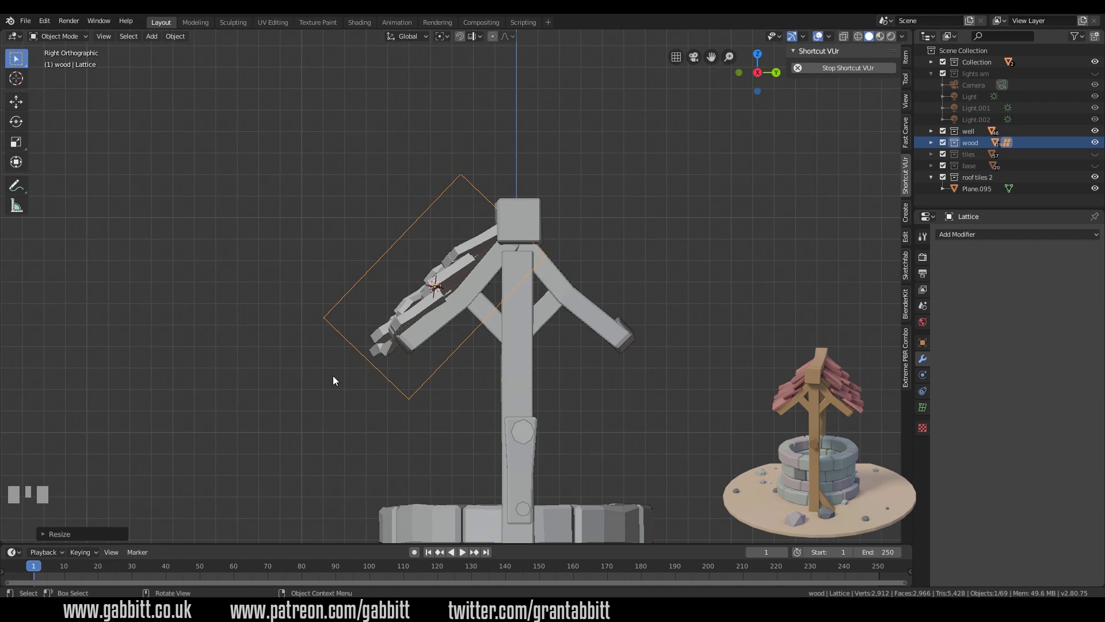
{"action": "left_click_drag", "start_coordinate": [414, 343], "coordinate": [563, 314]}
{"action": "key", "text": "s"}
- In top view move and stretch the lattice along the roof length, then check it on the slope
{"action": "key", "text": "KP_7"}
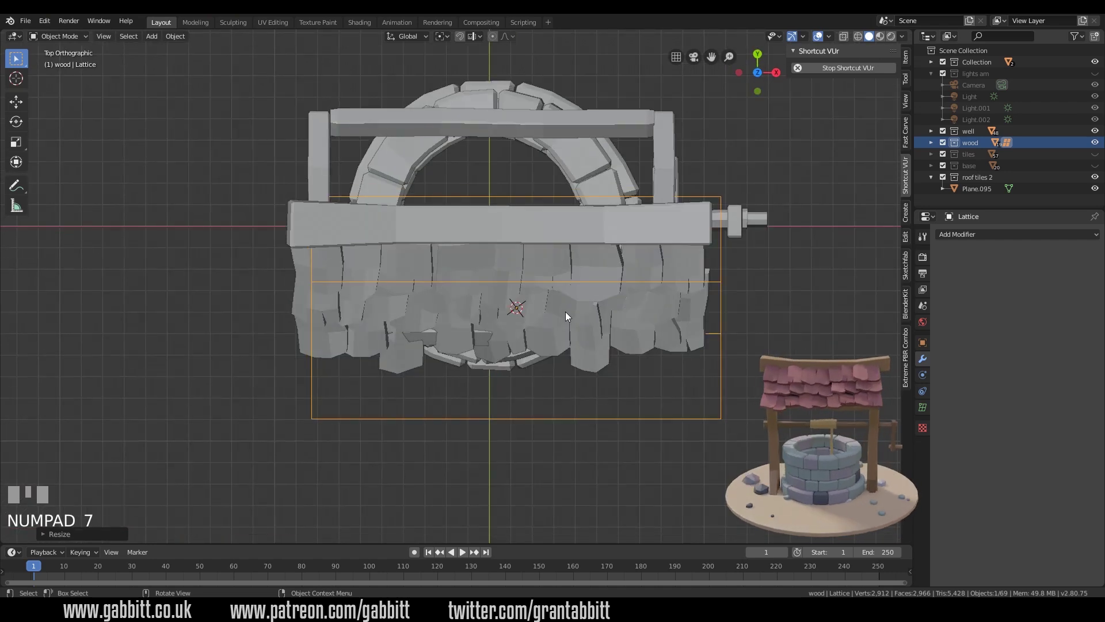
{"action": "key", "text": "g"}
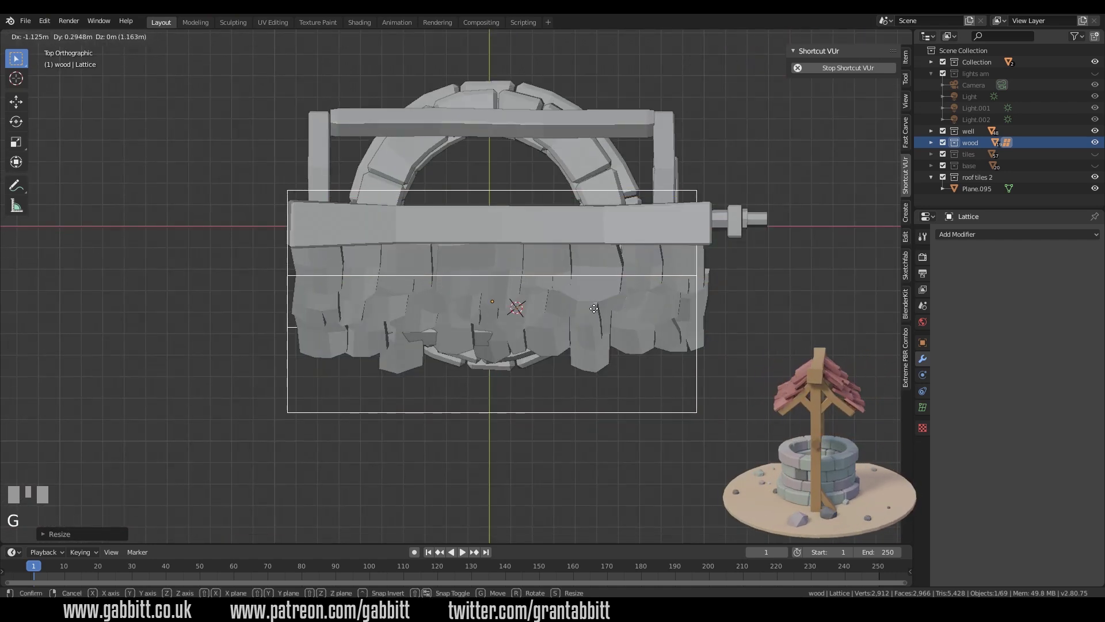
{"action": "key", "text": "s"}
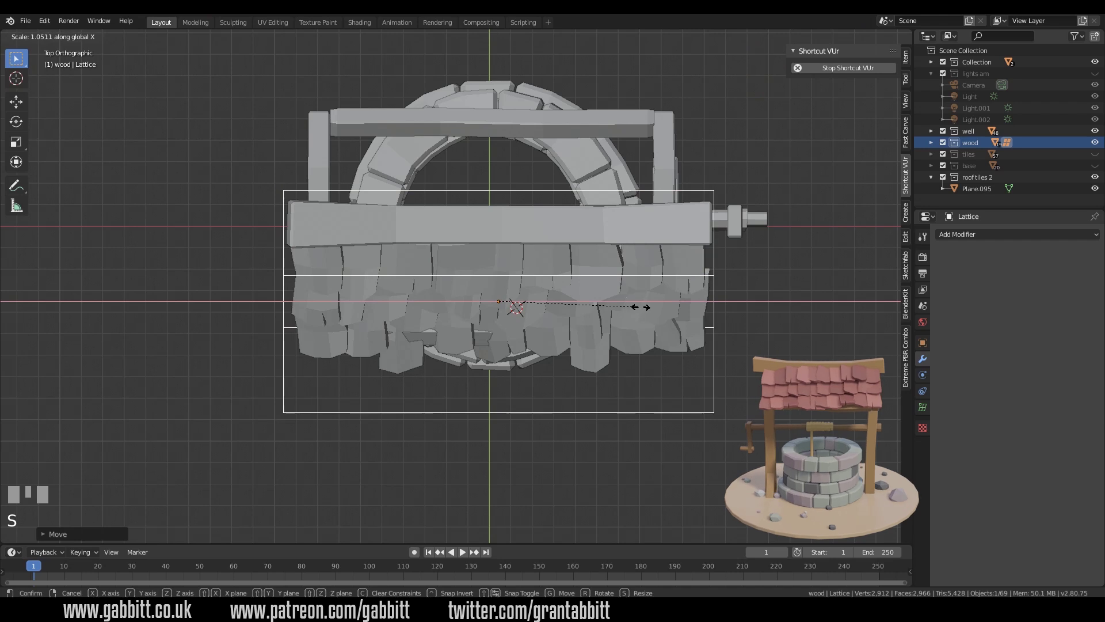
{"action": "left_click_drag", "start_coordinate": [631, 347], "coordinate": [1089, 275]}
{"action": "key", "text": "s"}
{"action": "left_click_drag", "start_coordinate": [1089, 275], "coordinate": [625, 408]}
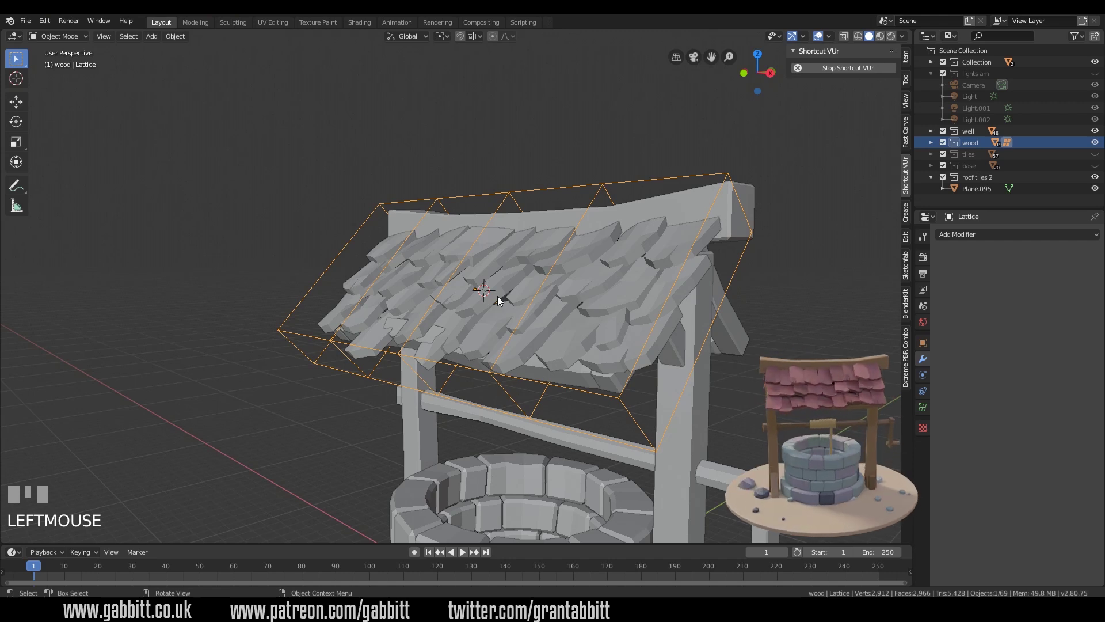
{"action": "left_click_drag", "start_coordinate": [612, 396], "coordinate": [597, 312]}
- Parent the tile patch to the lattice with Lattice Deform
{"action": "left_click", "coordinate": [597, 311]}
{"action": "left_click", "coordinate": [622, 192]}
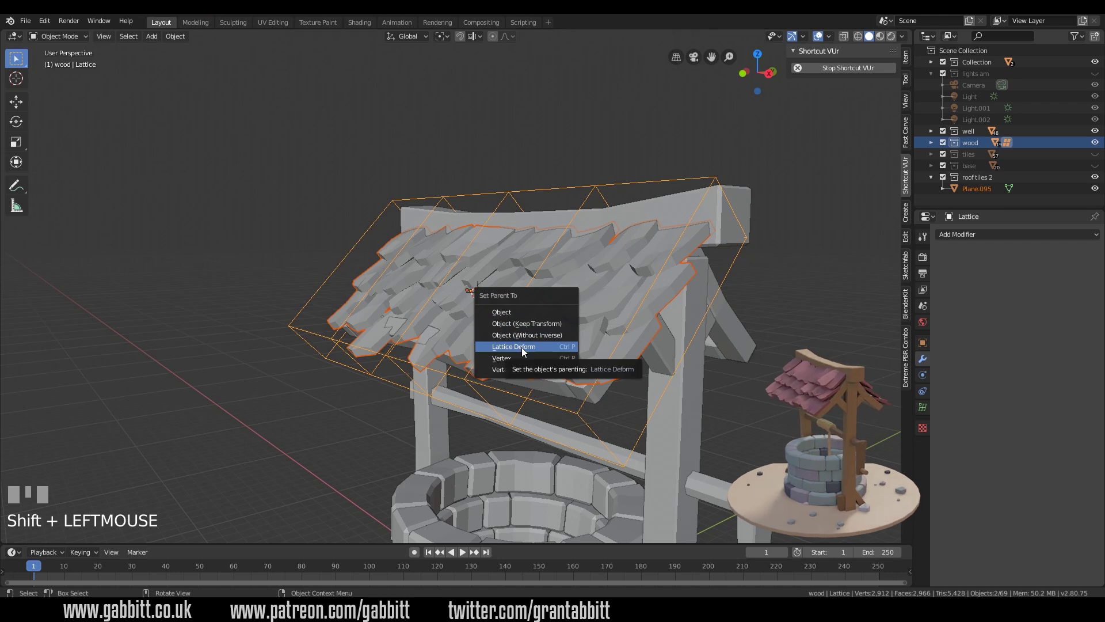
{"action": "left_click", "coordinate": [743, 350]}
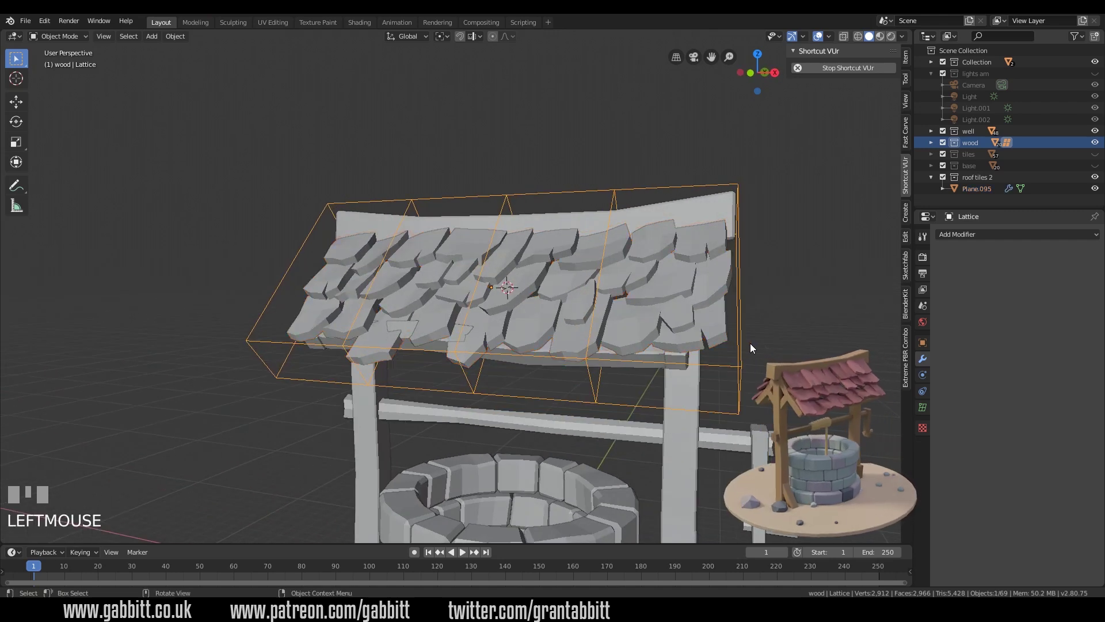
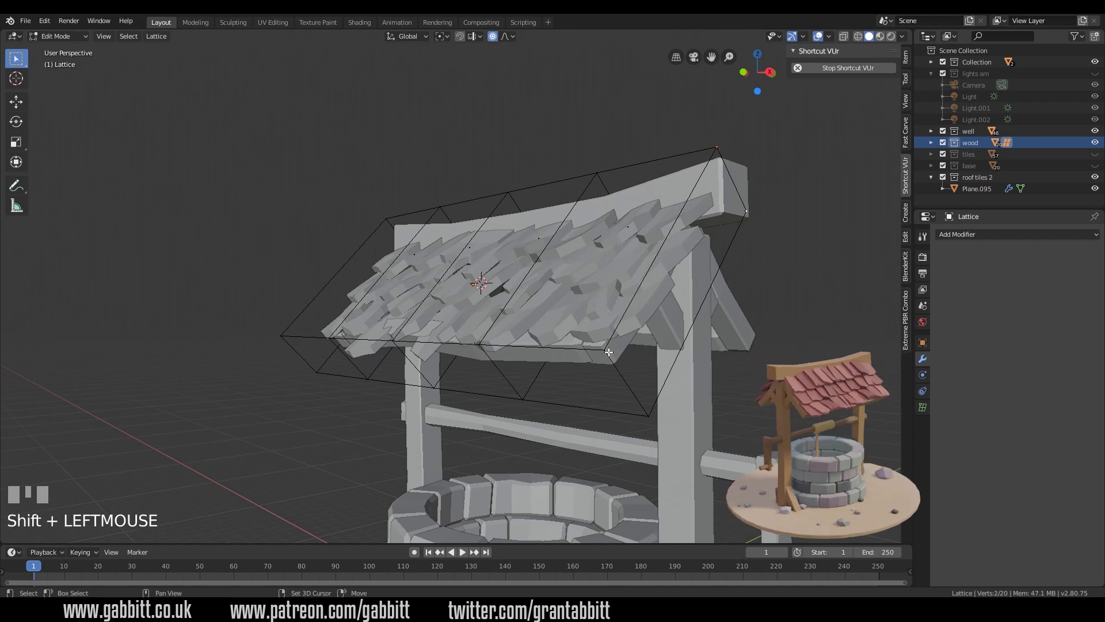
- Shift the lattice corner points in front view so the tiles bend with the roof
{"action": "key", "text": "g"}
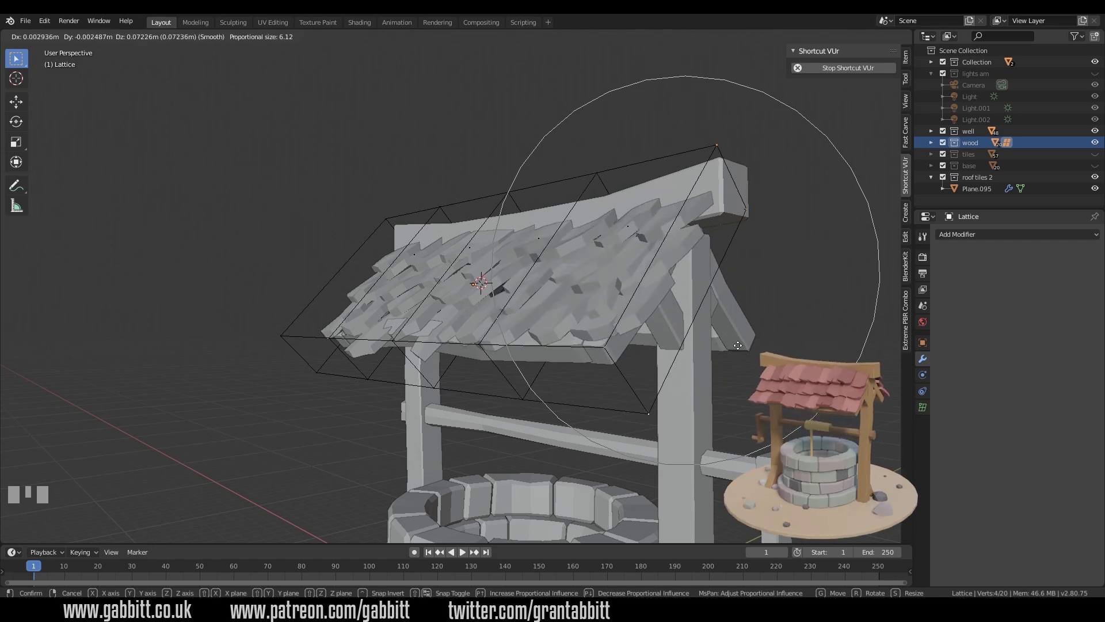
{"action": "key", "text": "KP_1"}
{"action": "key", "text": "g"}
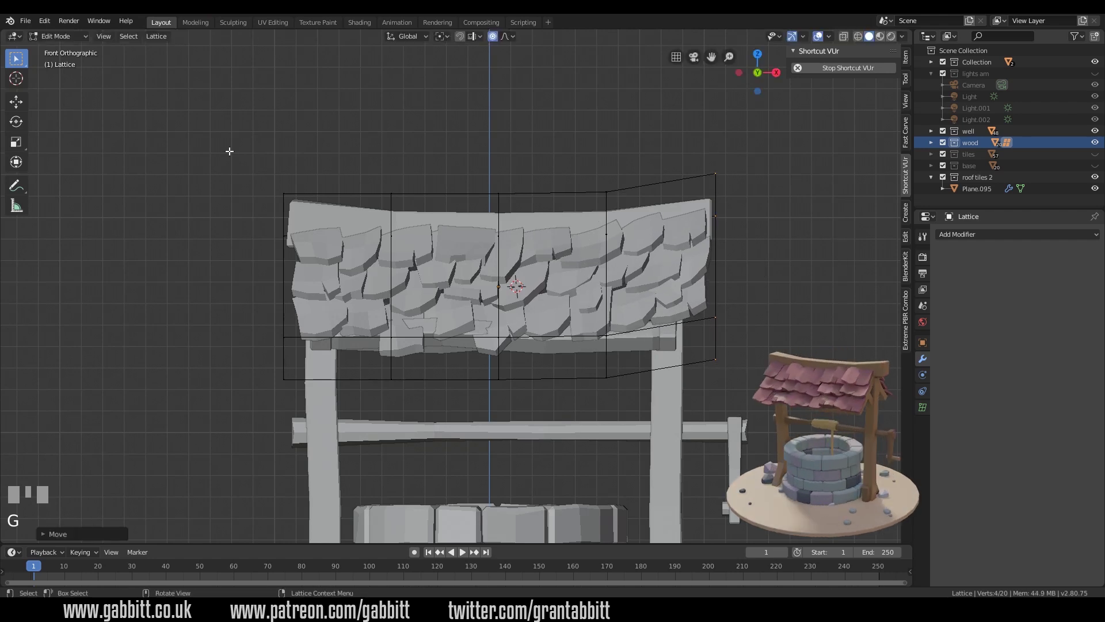
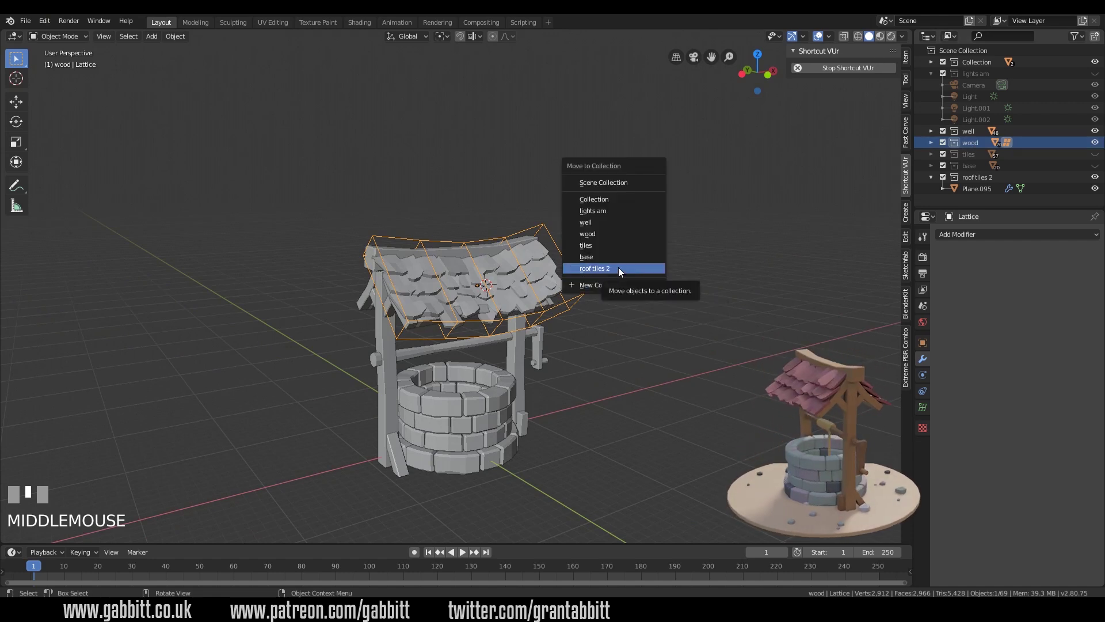
- Move the lattice into 'roof tiles 2' and expand it in the Outliner to show the nested patch
{"action": "key", "text": "m"}
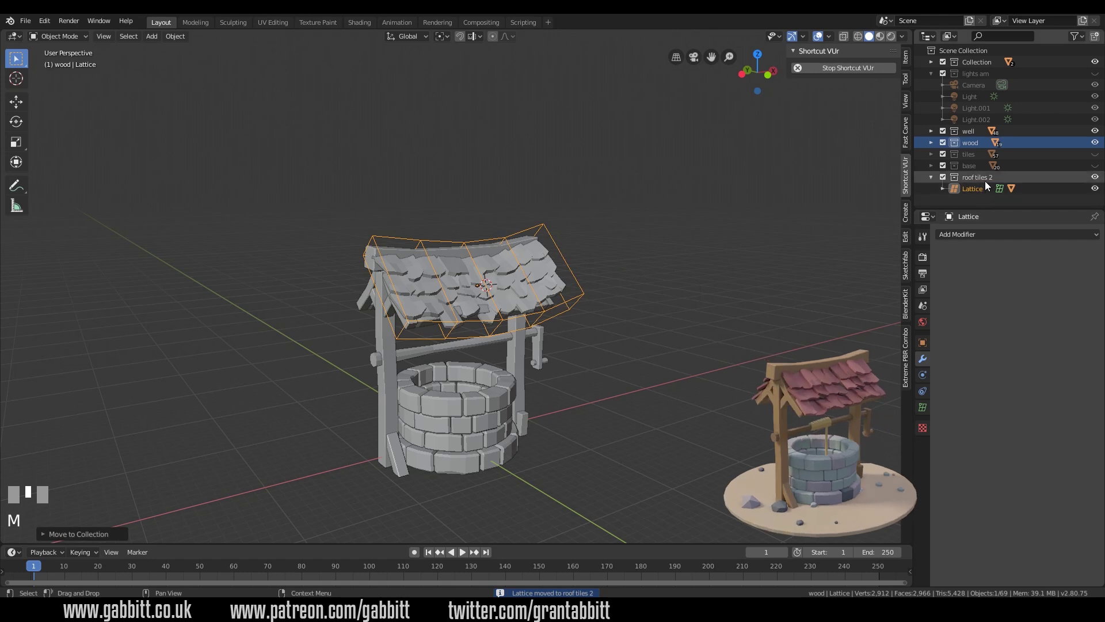
{"action": "left_click", "coordinate": [854, 209]}
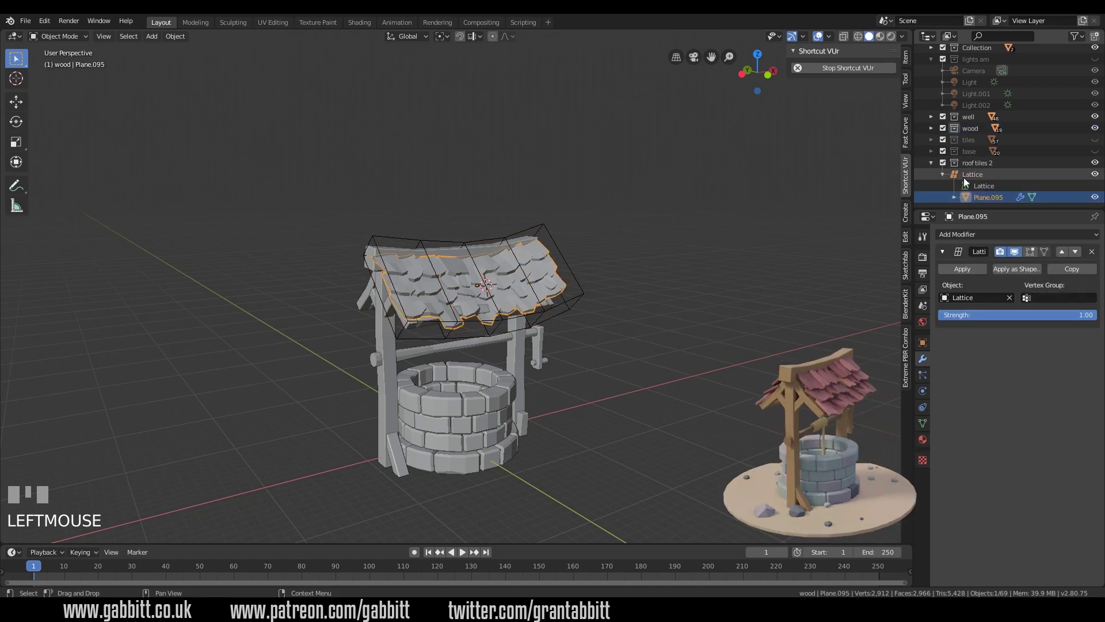
{"action": "middle_click", "coordinate": [479, 347]}
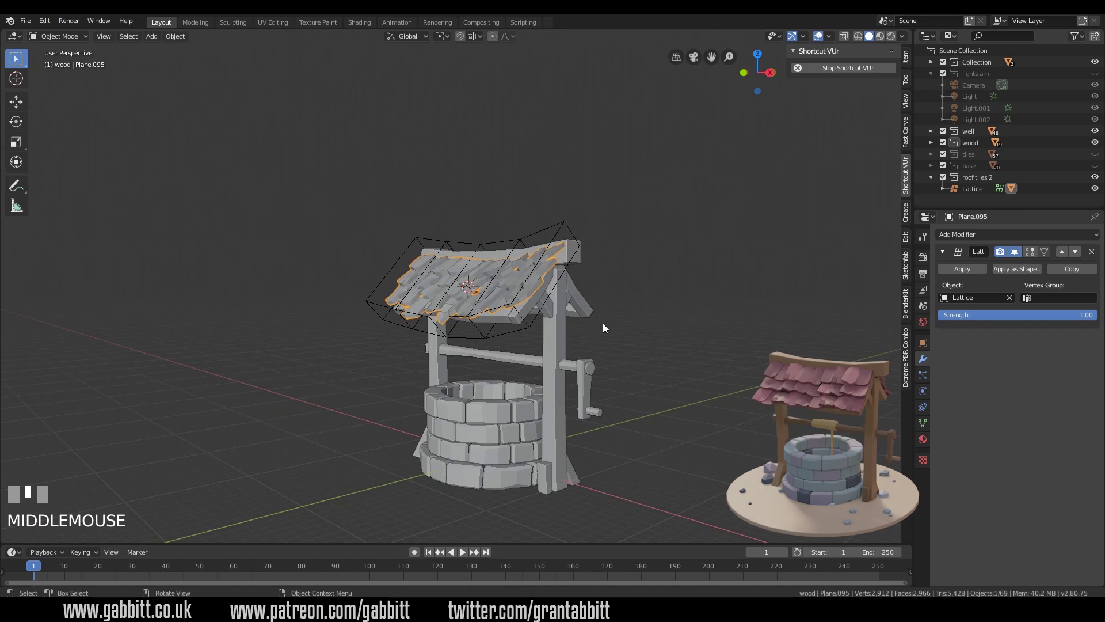
- Select the bent lattice ready to duplicate it for the other slope
{"action": "left_click", "coordinate": [586, 318]}
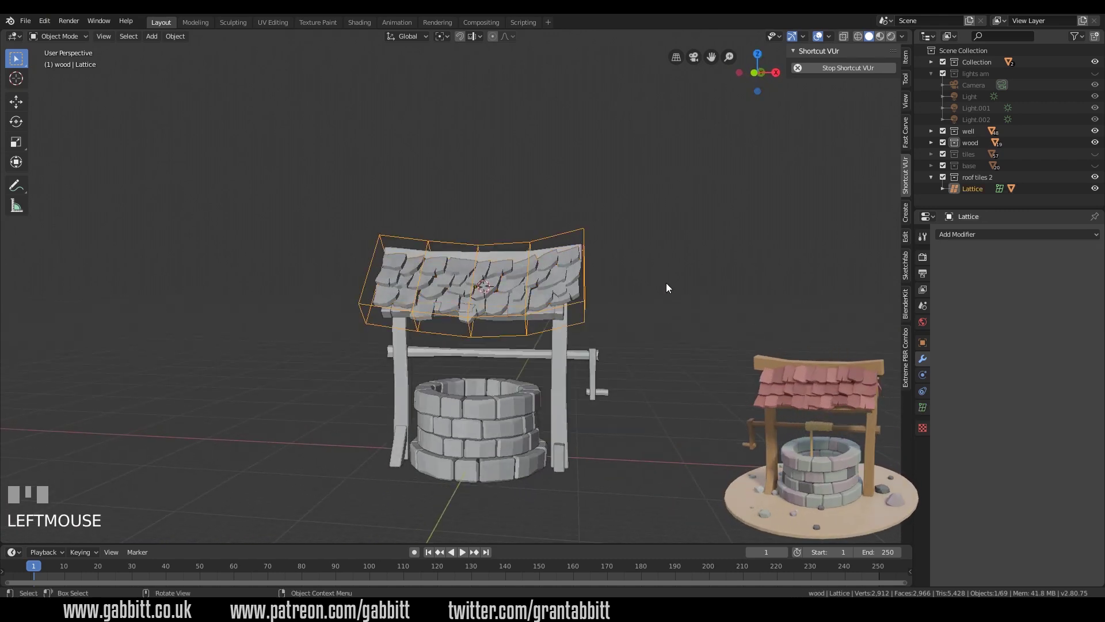
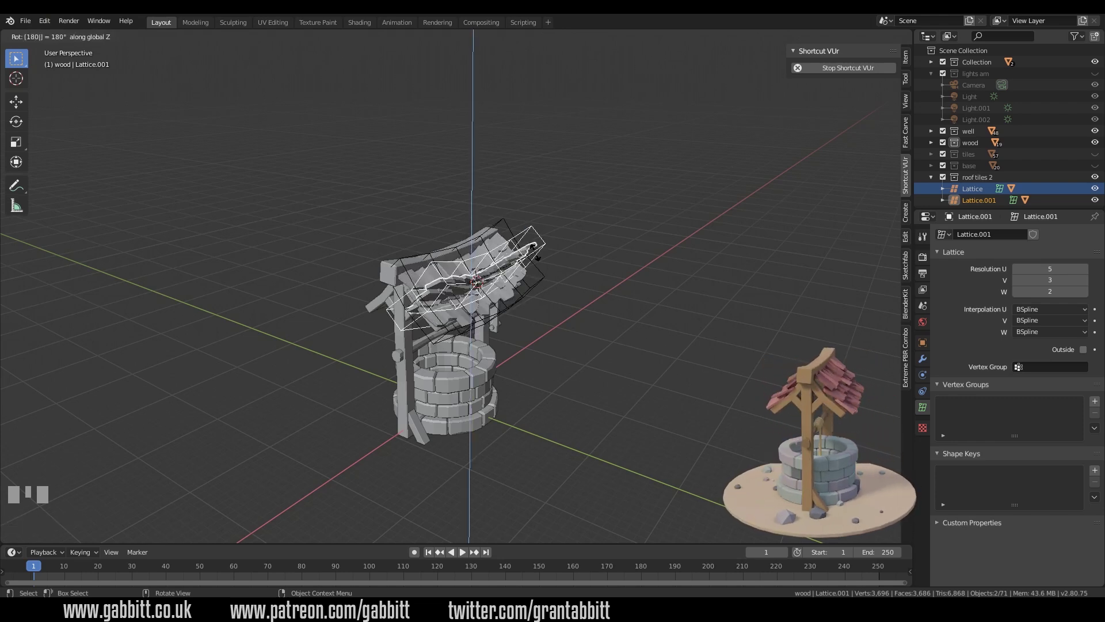
- Move the duplicated Lattice.001 over the opposite roof slope in side view, checking visibility in the Outliner
{"action": "left_click_drag", "start_coordinate": [462, 328], "coordinate": [1098, 204]}
{"action": "key", "text": "KP_3"}
{"action": "key", "text": "g"}
{"action": "scroll", "scroll_direction": "up", "scroll_amount": 3}
{"action": "key", "text": "g"}
{"action": "key", "text": "g"}
{"action": "key", "text": "Tab"}
{"action": "left_click", "coordinate": [1099, 203]}
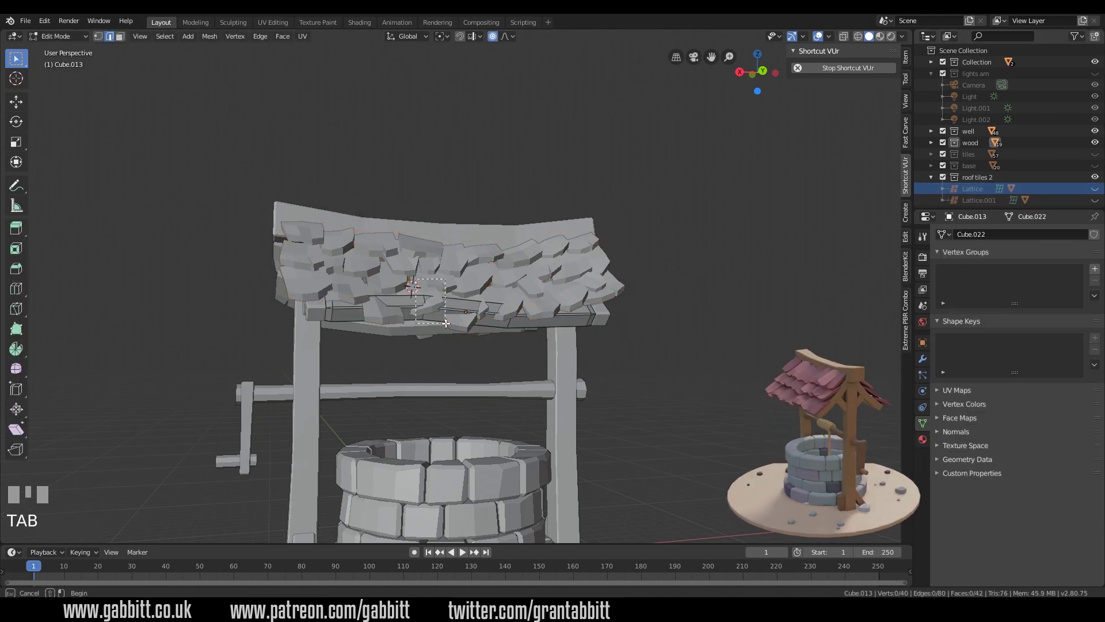
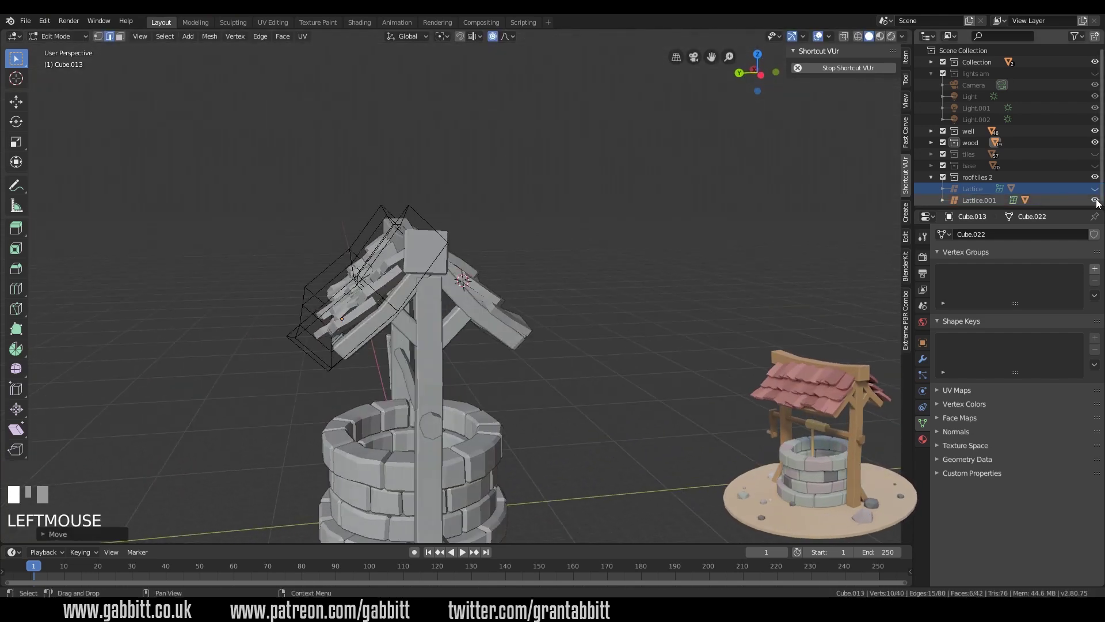
- Nudge the copy's points into place and orbit back out to view the fully tiled well roof
{"action": "key", "text": "Tab"}
{"action": "middle_click", "coordinate": [382, 286]}
{"action": "key", "text": "g"}
{"action": "key", "text": "Tab"}
{"action": "scroll", "scroll_direction": "down", "scroll_amount": 3}
{"action": "key", "text": "Tab"}
{"action": "left_click_drag", "start_coordinate": [660, 334], "coordinate": [635, 372]}
{"action": "scroll", "scroll_direction": "down", "scroll_amount": 3}
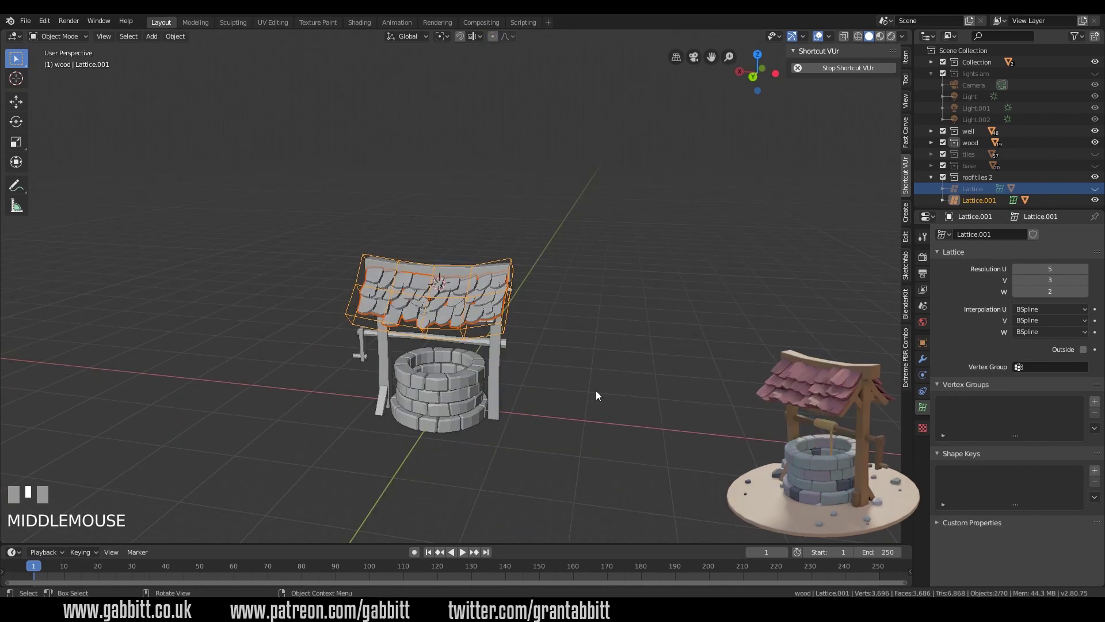